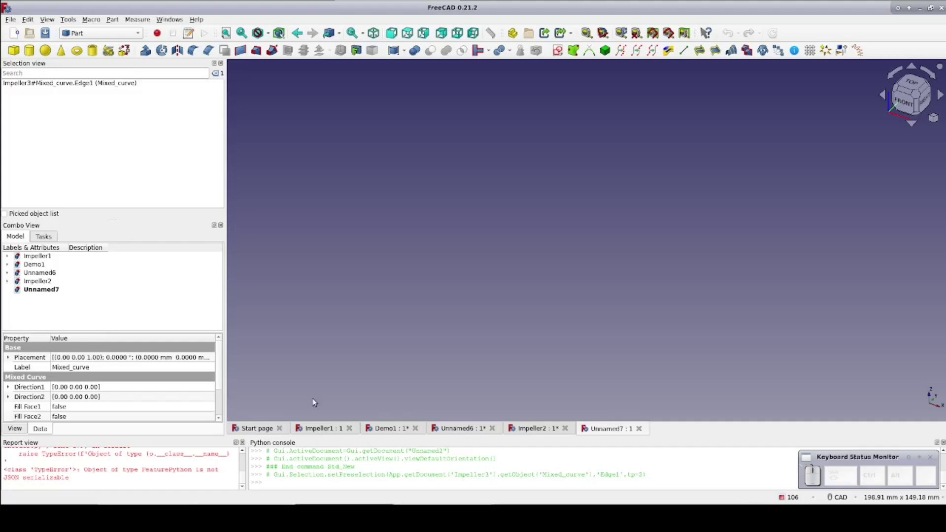
- Sketch a 50 mm circle centred on the origin in a new XY-plane sketch
{"action": "left_click", "coordinate": [494, 230]}
{"action": "left_click", "coordinate": [562, 48]}
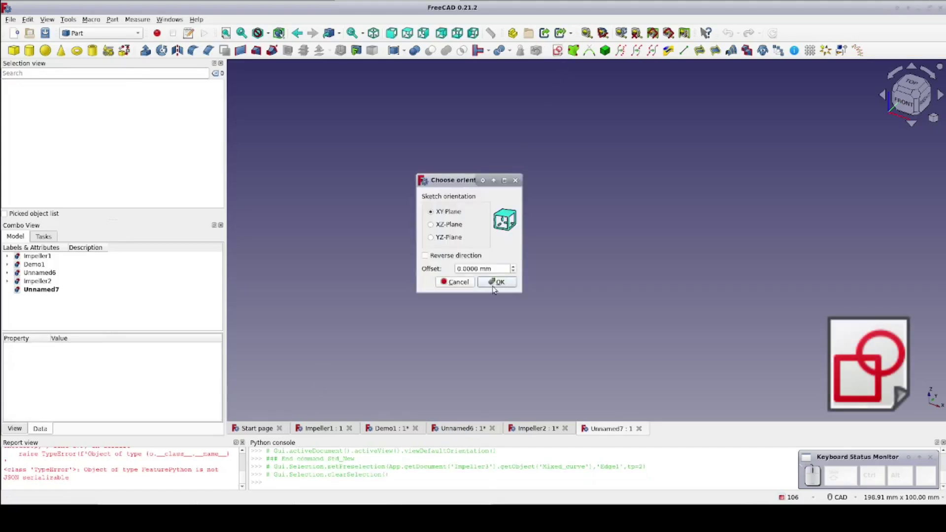
{"action": "left_click", "coordinate": [496, 289]}
{"action": "left_click", "coordinate": [72, 54]}
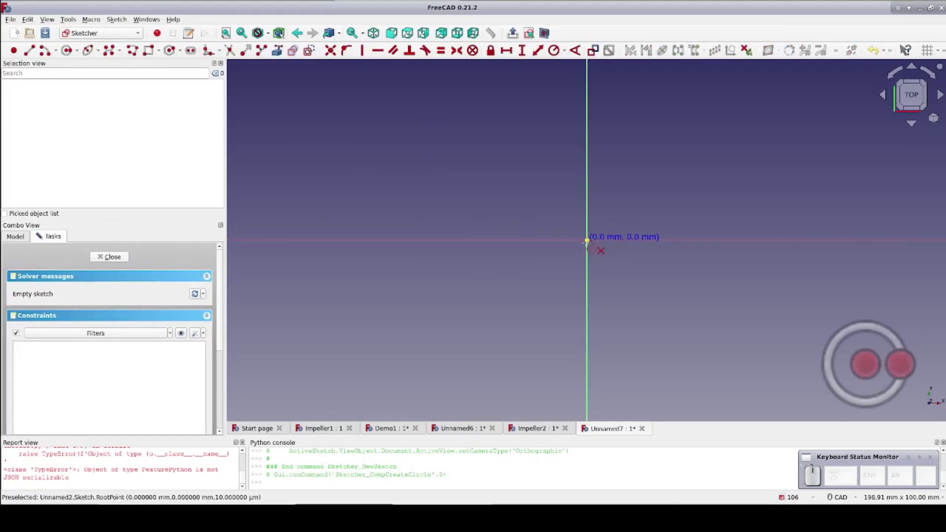
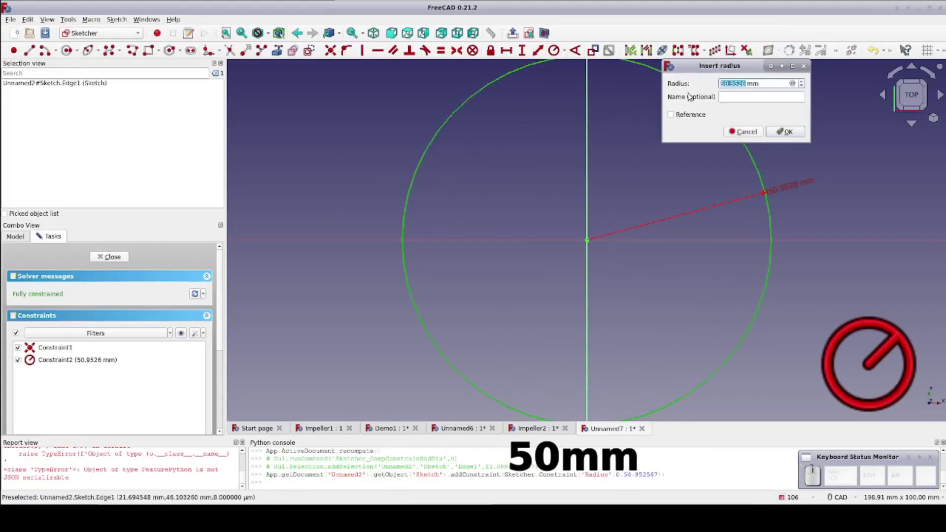
{"action": "key", "text": "5"}
{"action": "key", "text": "Return"}
- Extrude the circle sketch 2 mm into a thin solid disc
{"action": "left_click", "coordinate": [106, 259]}
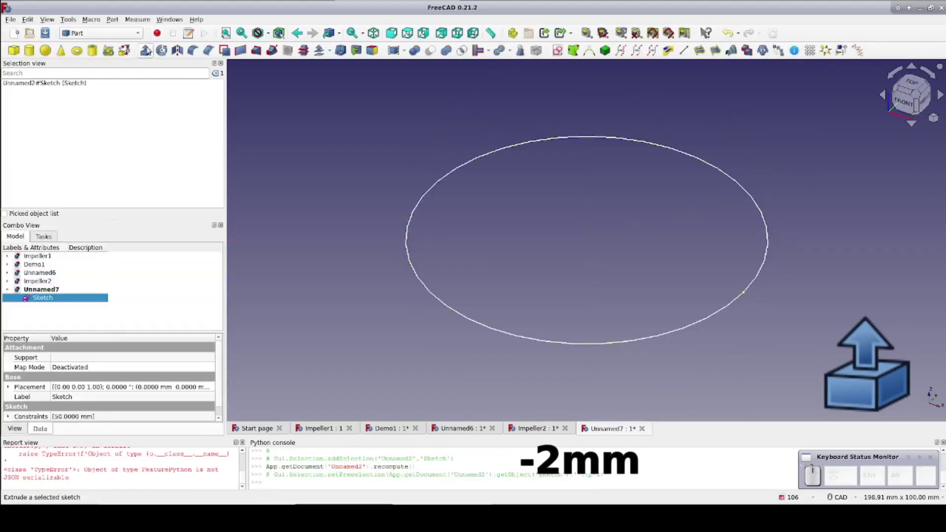
{"action": "left_click", "coordinate": [145, 47]}
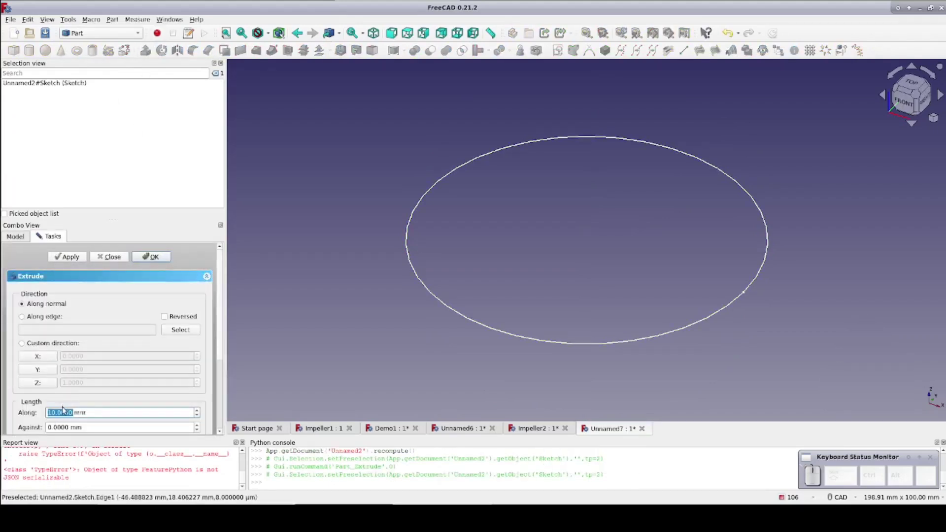
{"action": "key", "text": "2"}
{"action": "key", "text": "Return"}
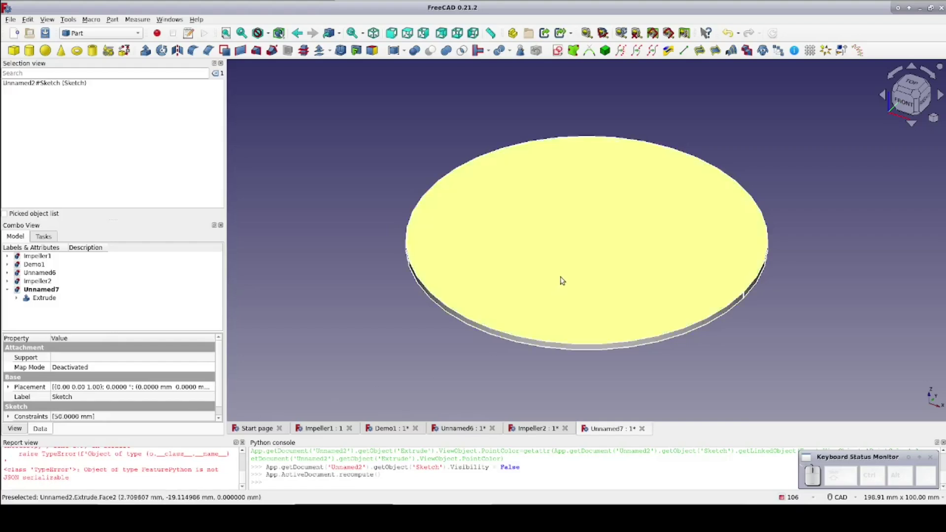
- Sketch a 1 mm horizontal line centred on the origin on the disc's top face
{"action": "left_click", "coordinate": [565, 279]}
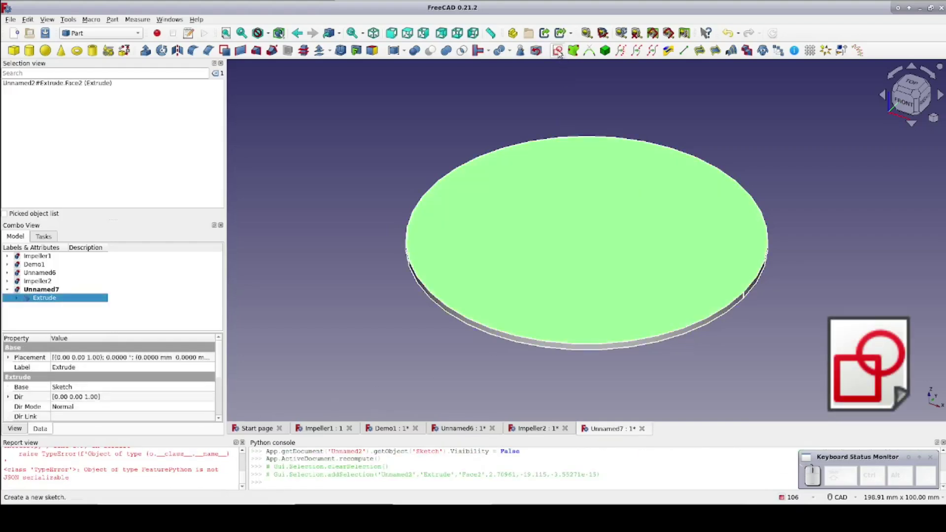
{"action": "left_click", "coordinate": [562, 52]}
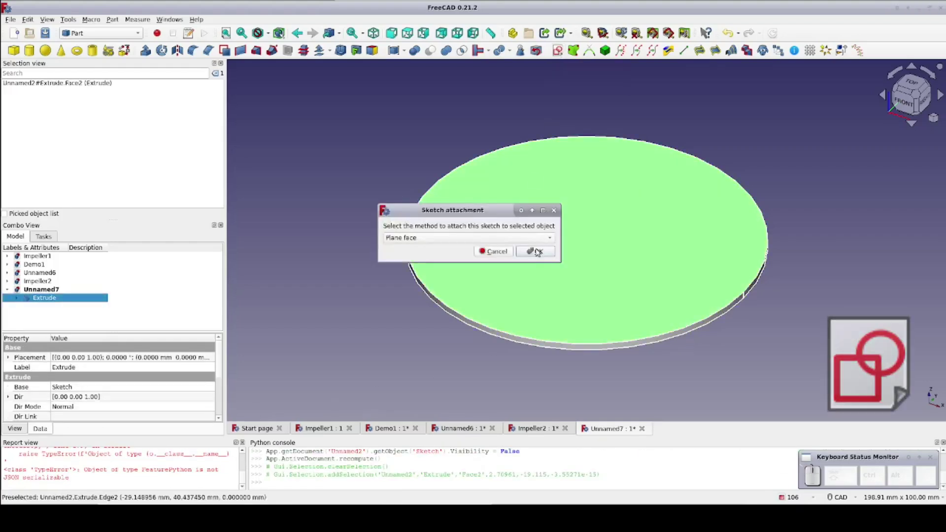
{"action": "left_click_drag", "start_coordinate": [534, 208], "coordinate": [540, 251]}
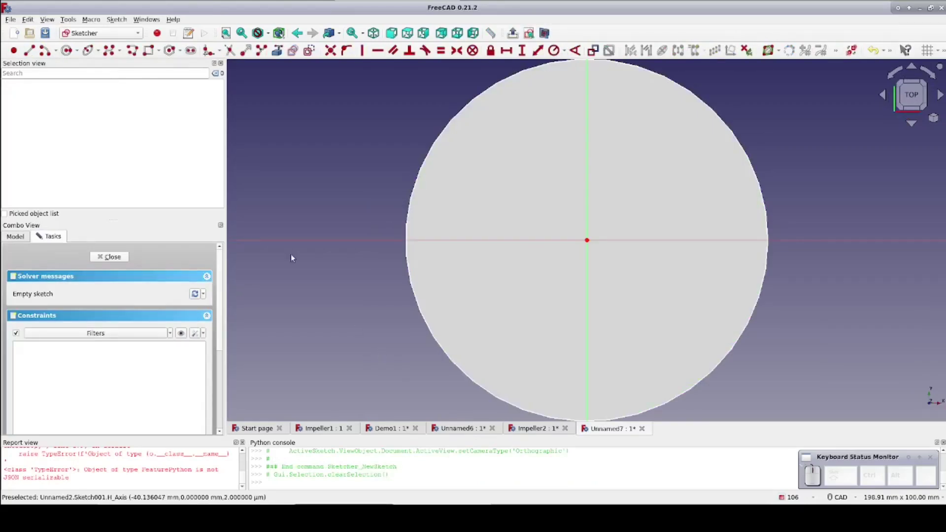
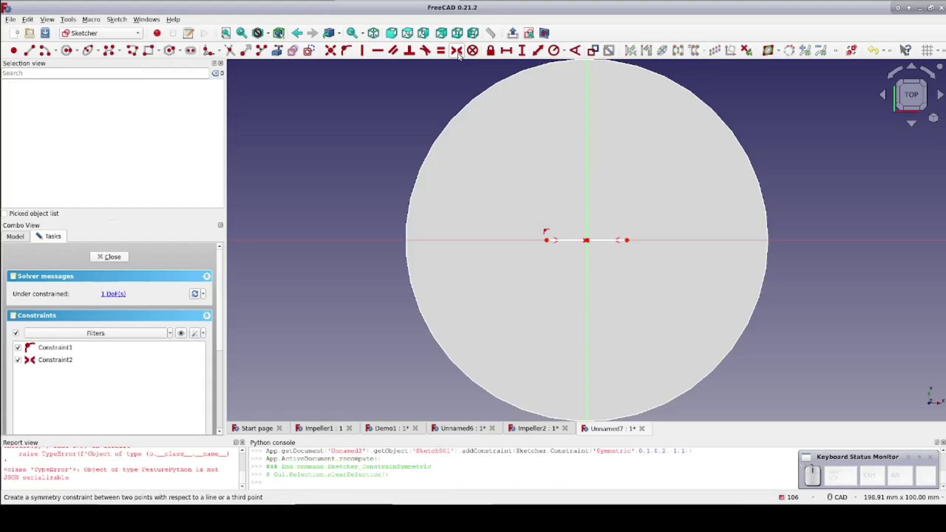
{"action": "left_click", "coordinate": [508, 52]}
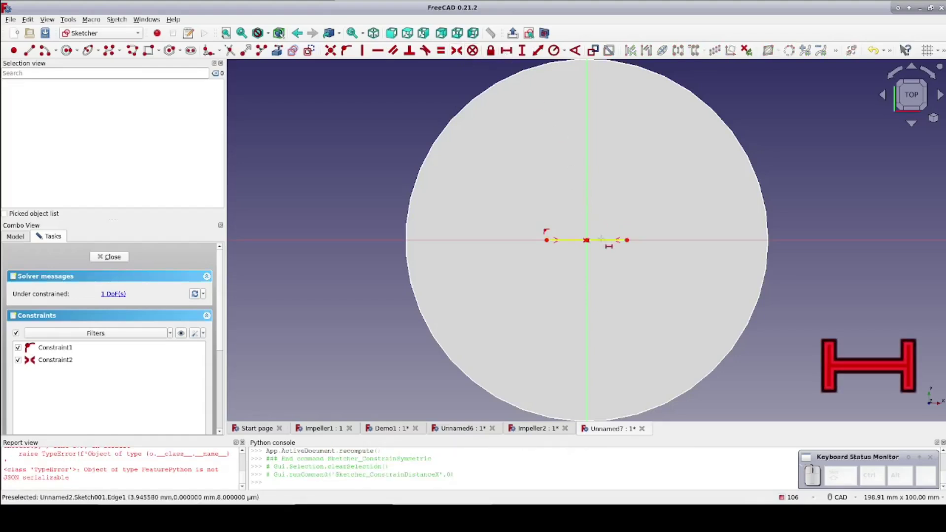
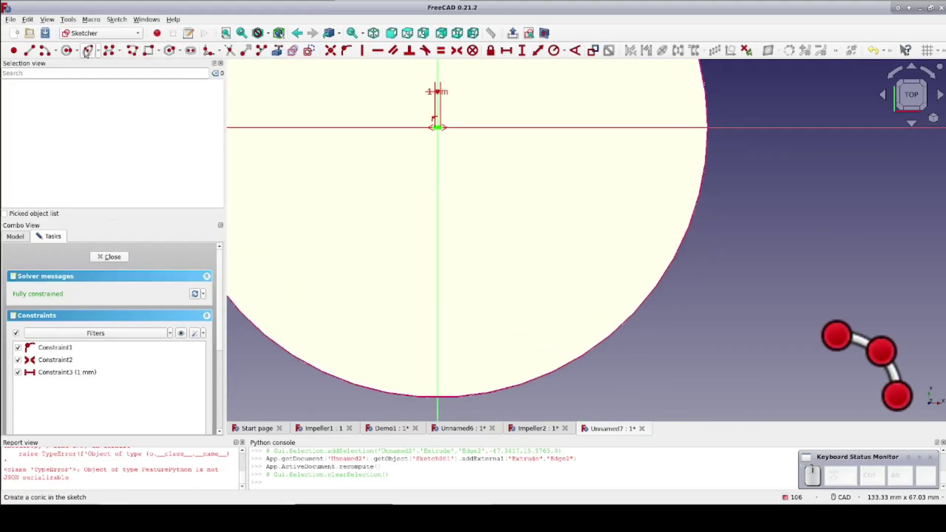
- Begin the first blade arc from the short line's end toward the disc rim
{"action": "left_click", "coordinate": [59, 53]}
{"action": "left_click", "coordinate": [64, 73]}
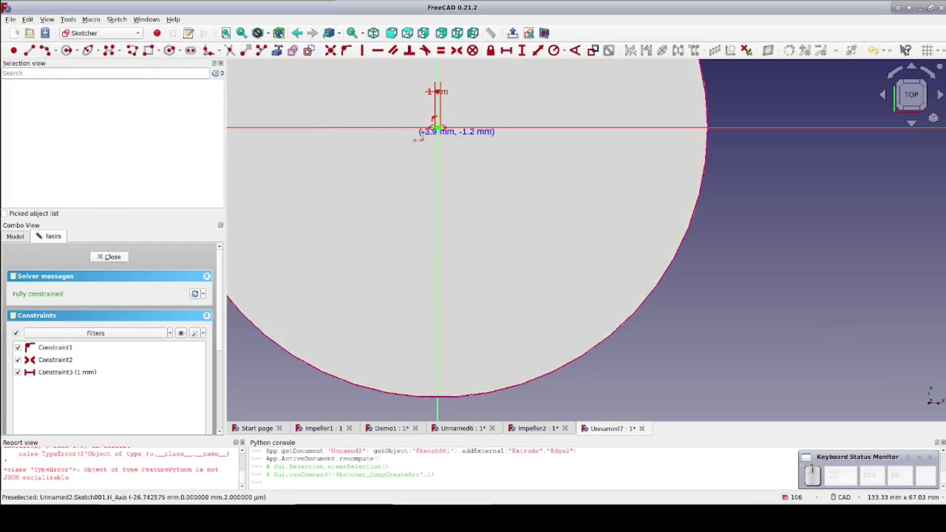
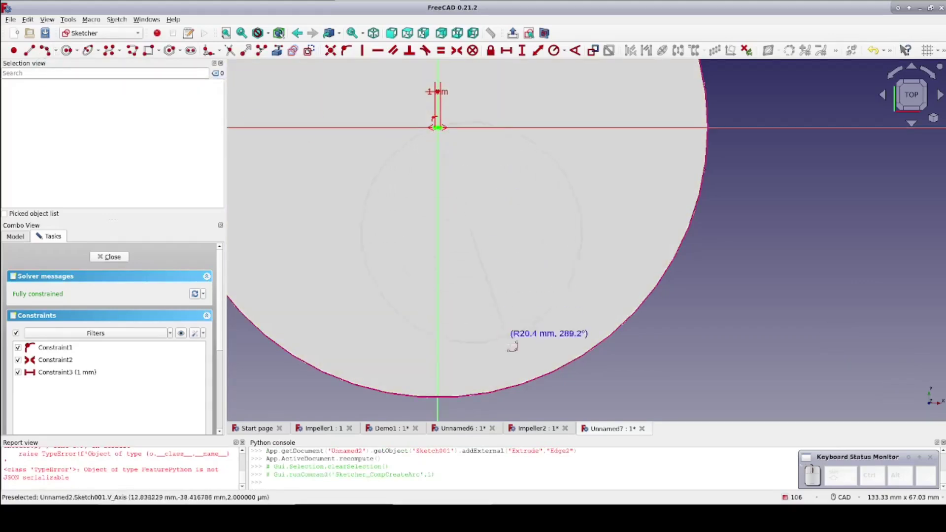
{"action": "left_click", "coordinate": [518, 389]}
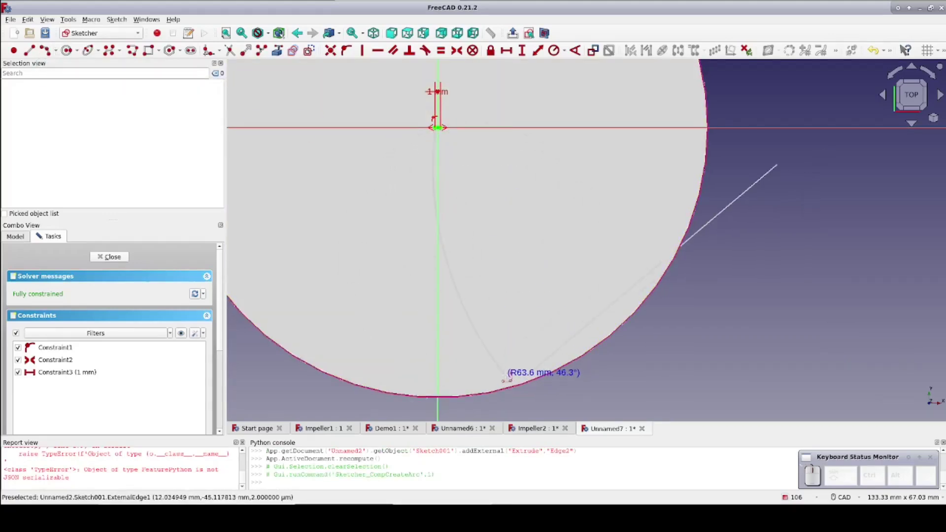
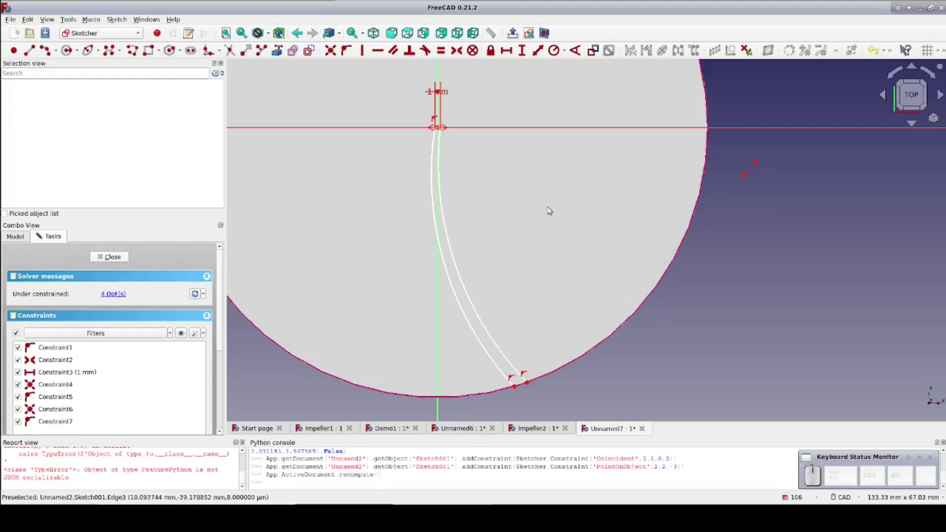
- Constrain both blade arcs perpendicular to the short line
{"action": "scroll", "scroll_direction": "up", "scroll_amount": 3}
{"action": "left_click", "coordinate": [474, 109]}
{"action": "left_click", "coordinate": [469, 186]}
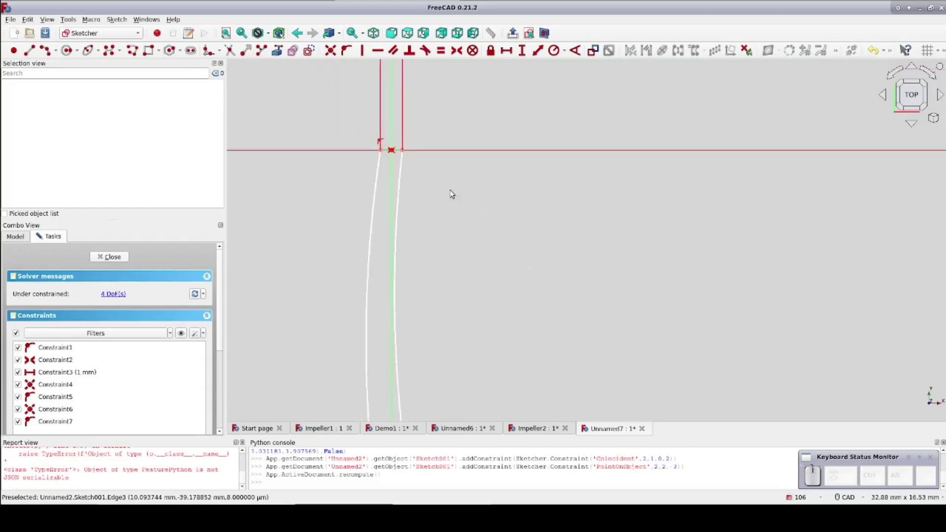
{"action": "left_click", "coordinate": [401, 151]}
{"action": "left_click", "coordinate": [405, 160]}
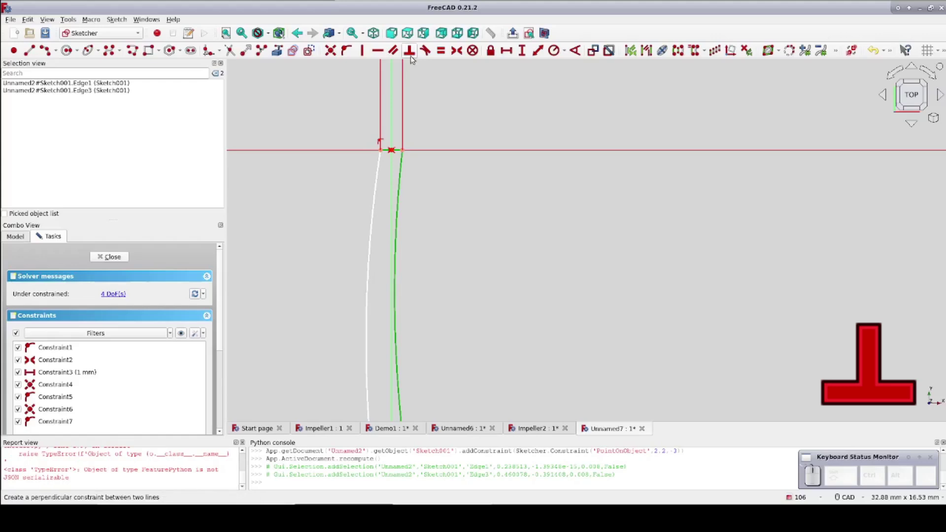
{"action": "left_click", "coordinate": [418, 52]}
{"action": "left_click", "coordinate": [388, 152]}
{"action": "left_click", "coordinate": [390, 161]}
{"action": "left_click", "coordinate": [401, 153]}
{"action": "left_click", "coordinate": [383, 166]}
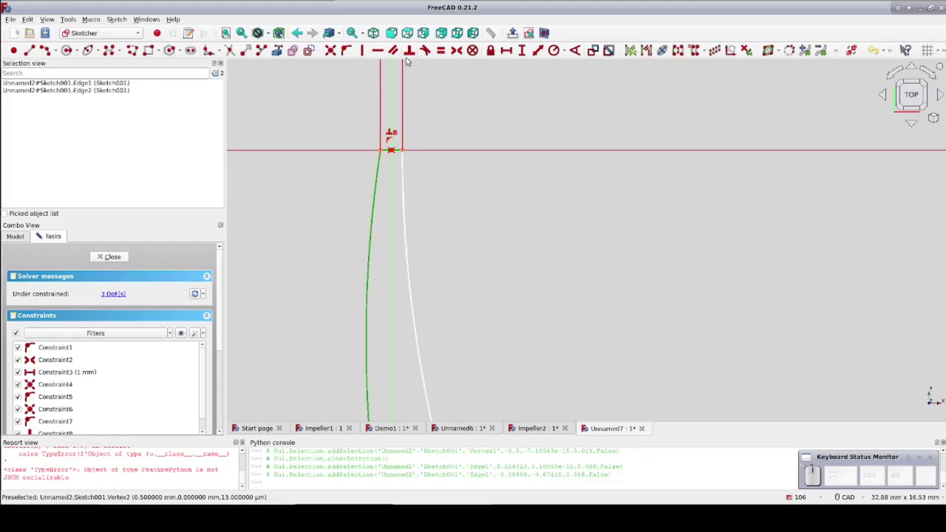
{"action": "left_click", "coordinate": [394, 128]}
- Move the arc centre onto the horizontal axis and select both arc centres
{"action": "scroll", "scroll_direction": "down", "scroll_amount": 3}
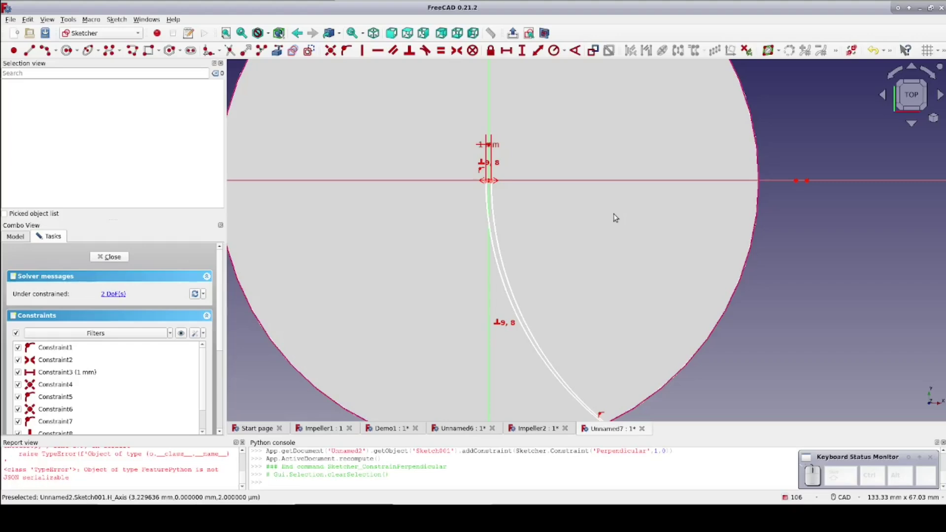
{"action": "left_click_drag", "start_coordinate": [625, 252], "coordinate": [578, 220]}
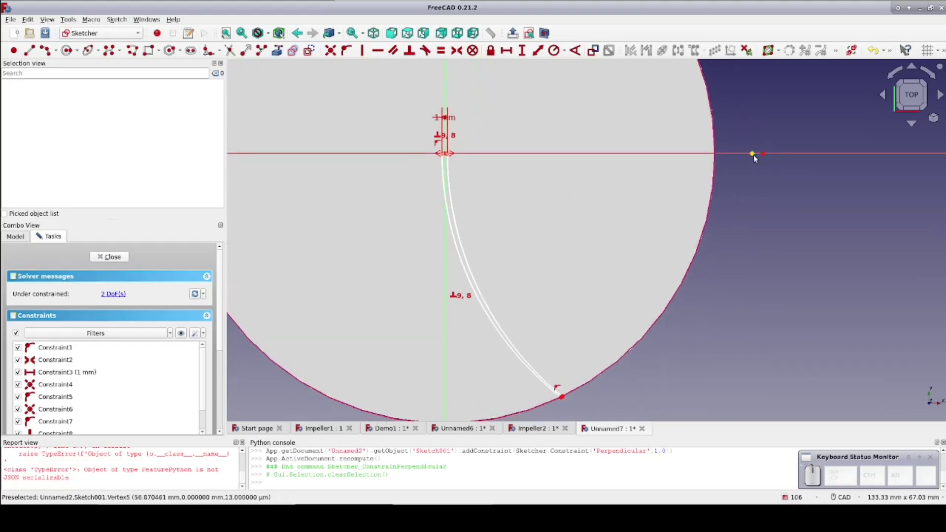
{"action": "left_click_drag", "start_coordinate": [758, 158], "coordinate": [762, 163]}
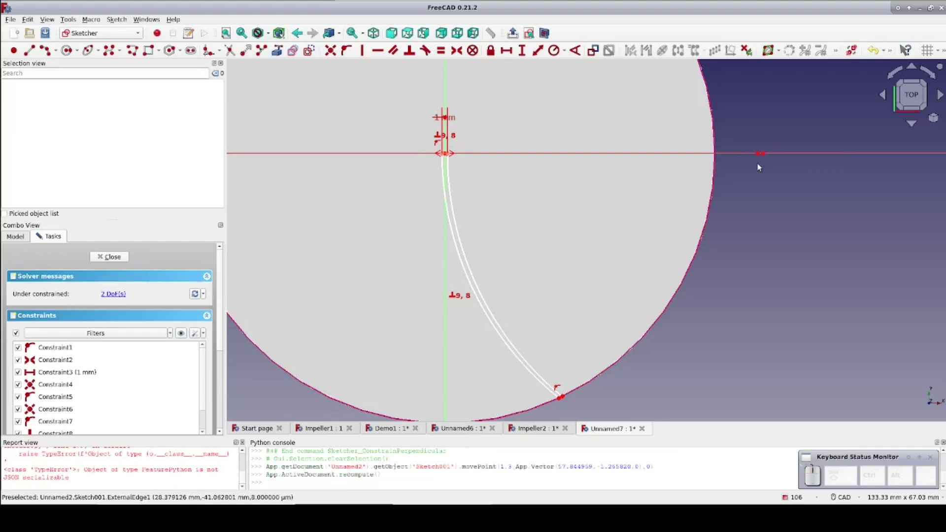
{"action": "left_click", "coordinate": [764, 157]}
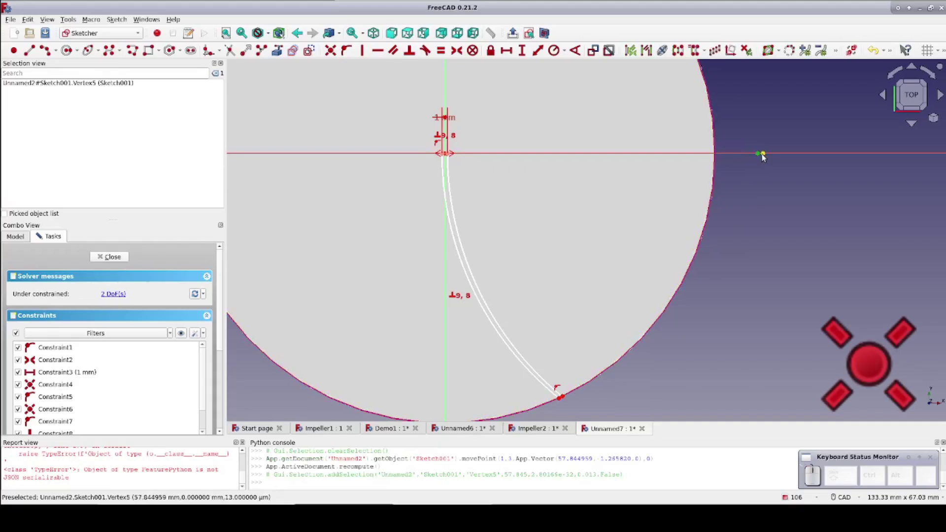
{"action": "left_click", "coordinate": [769, 158]}
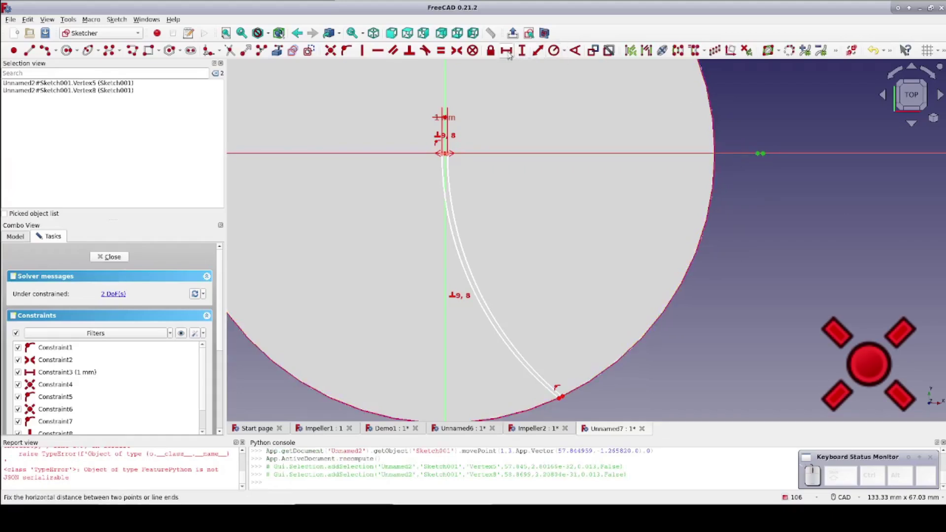
- Make the arc centres coincident and begin the closing arc at the disc rim
{"action": "left_click", "coordinate": [335, 54]}
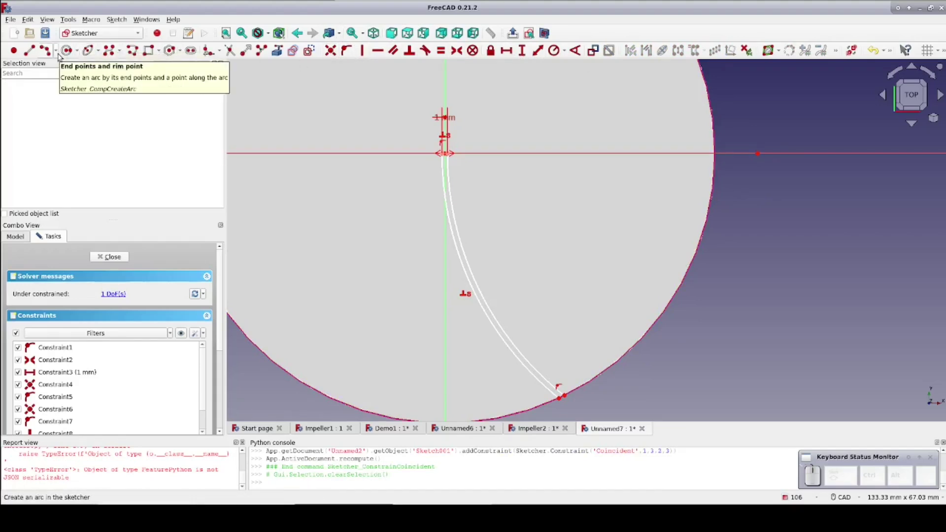
{"action": "left_click", "coordinate": [60, 56]}
{"action": "left_click", "coordinate": [61, 63]}
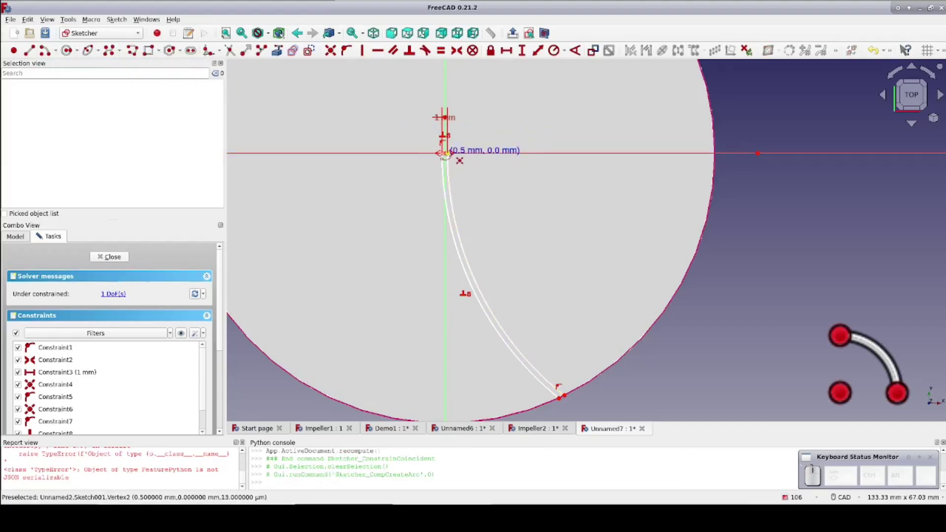
{"action": "scroll", "scroll_direction": "up", "scroll_amount": 3}
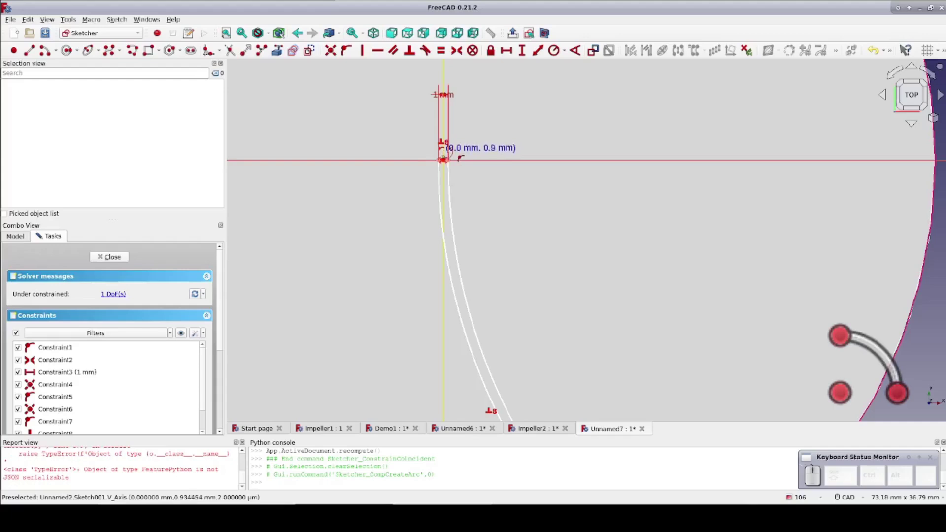
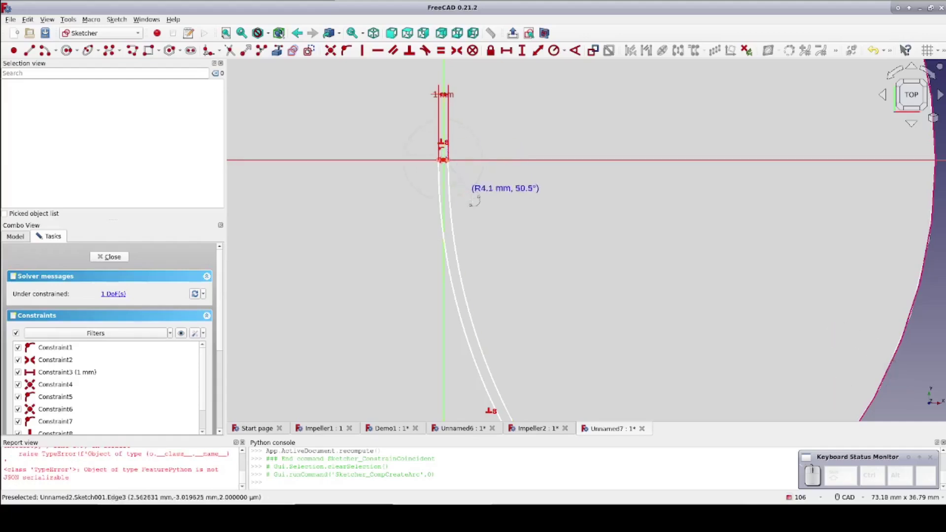
{"action": "scroll", "scroll_direction": "down", "scroll_amount": 3}
{"action": "scroll", "scroll_direction": "down", "scroll_amount": 3}
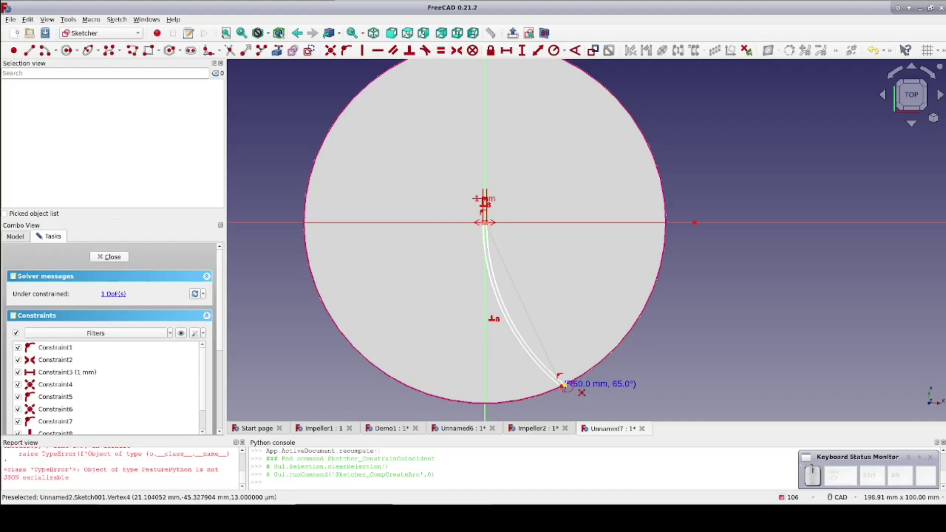
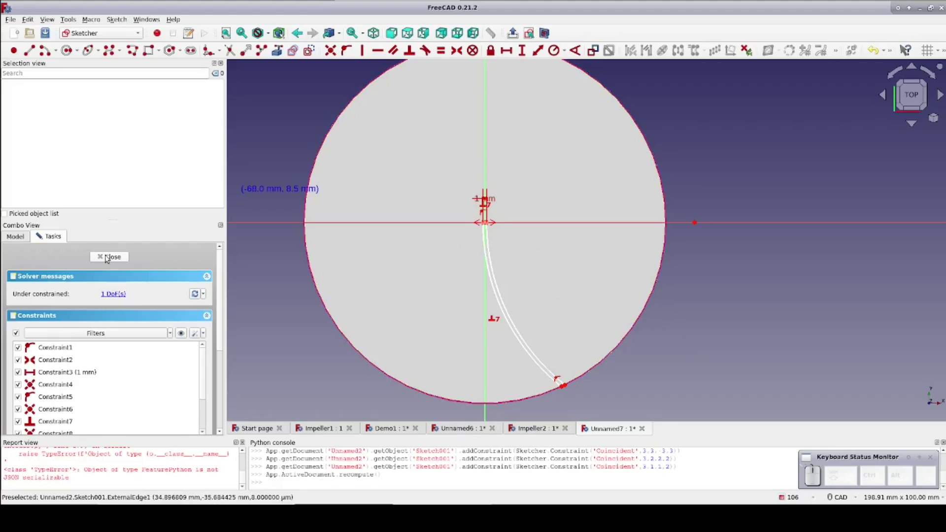
- Close the blade sketch and start a new sketch attached to its outer rim edge
{"action": "left_click", "coordinate": [110, 258]}
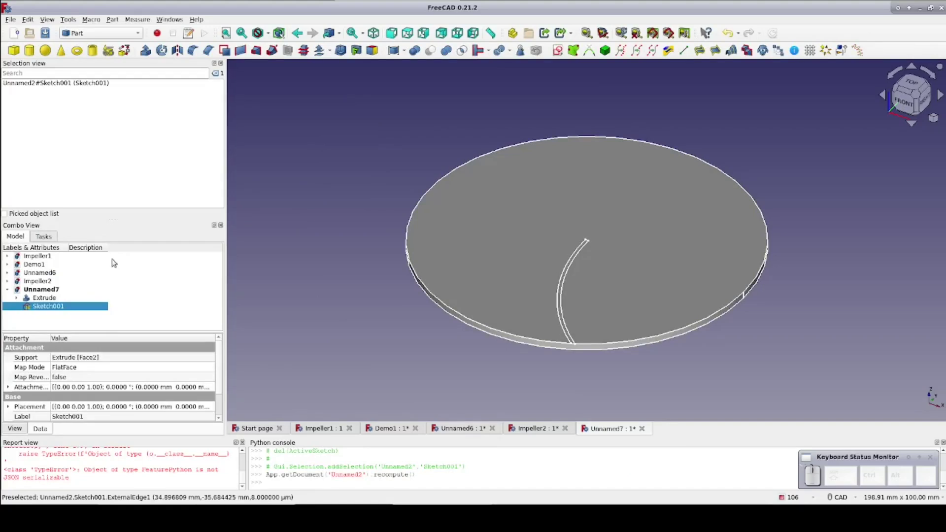
{"action": "scroll", "scroll_direction": "up", "scroll_amount": 3}
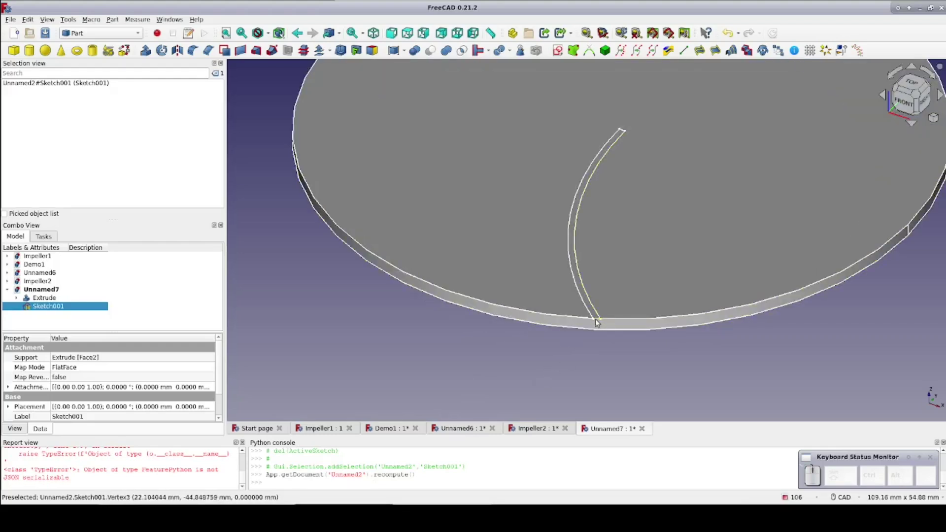
{"action": "scroll", "scroll_direction": "up", "scroll_amount": 3}
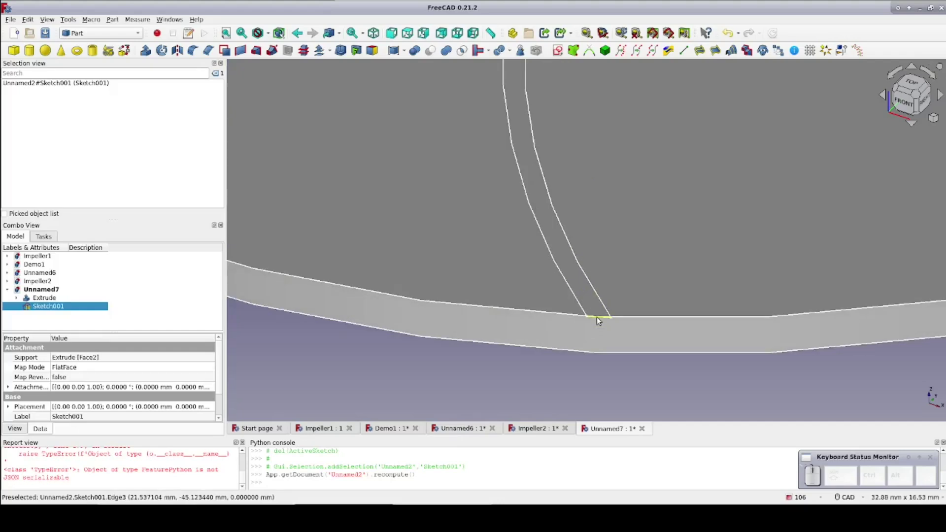
{"action": "left_click", "coordinate": [603, 319]}
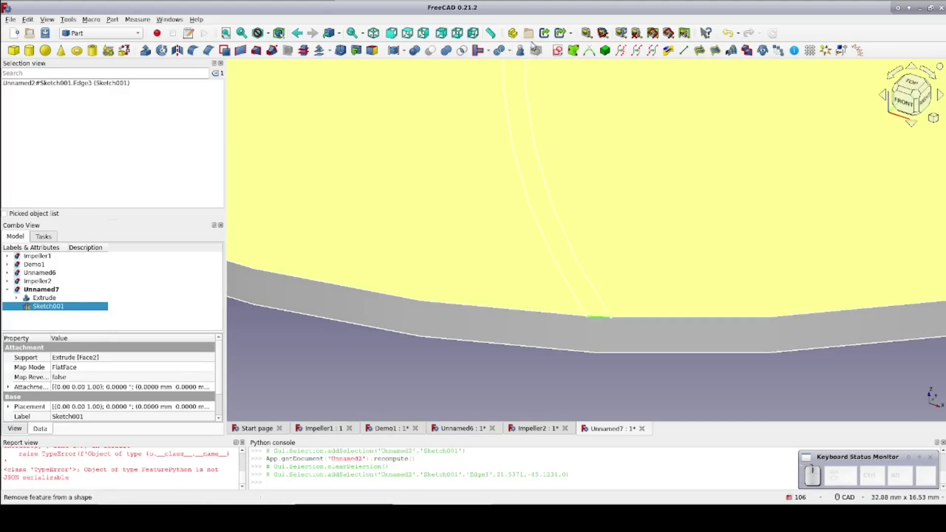
{"action": "left_click", "coordinate": [560, 52]}
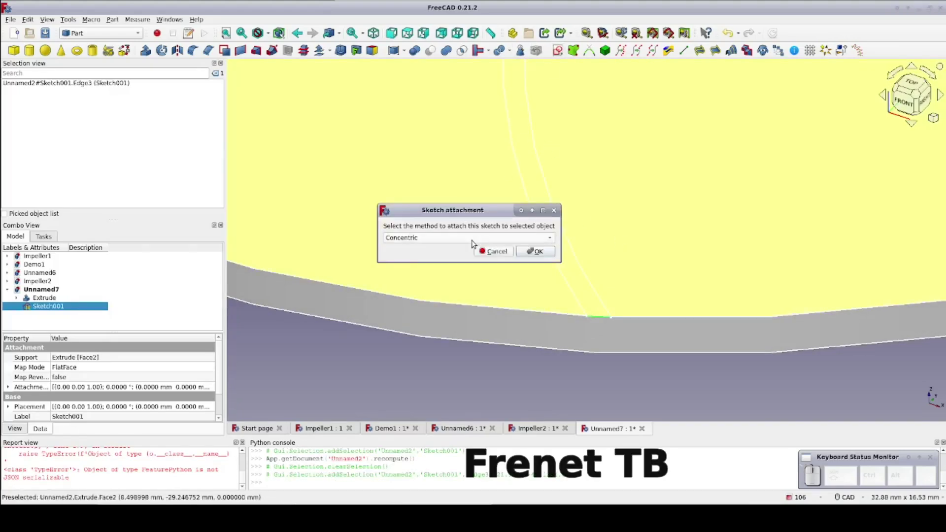
- Attach the sketch with FrenetTB and draw the sweep-path arc by centre and end points
{"action": "left_click", "coordinate": [478, 242]}
{"action": "left_click", "coordinate": [464, 231]}
{"action": "left_click", "coordinate": [530, 253]}
{"action": "left_click", "coordinate": [560, 145]}
{"action": "left_click", "coordinate": [505, 155]}
{"action": "scroll", "scroll_direction": "down", "scroll_amount": 3}
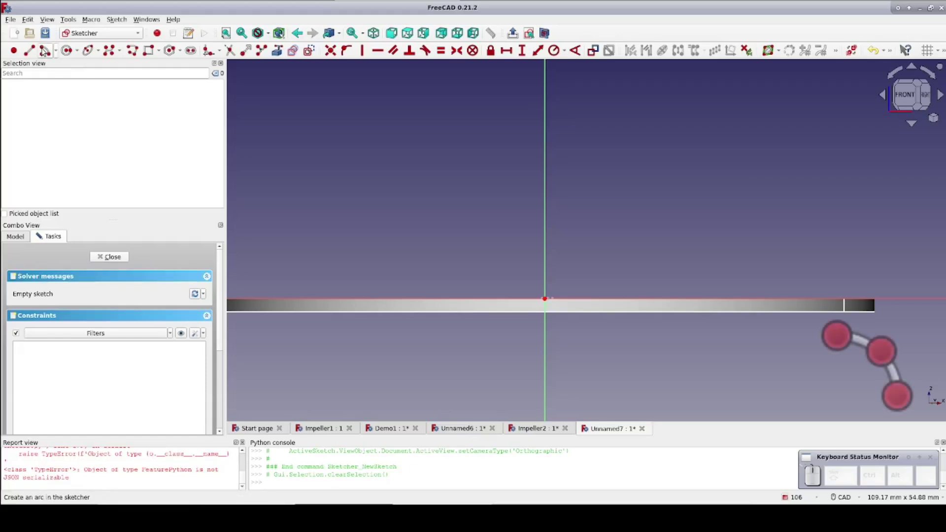
{"action": "left_click", "coordinate": [60, 49]}
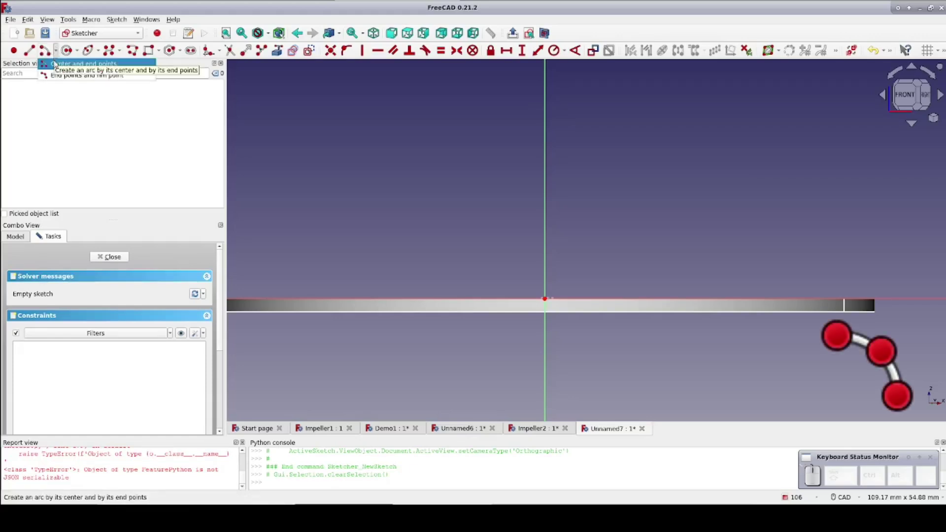
{"action": "left_click", "coordinate": [56, 78]}
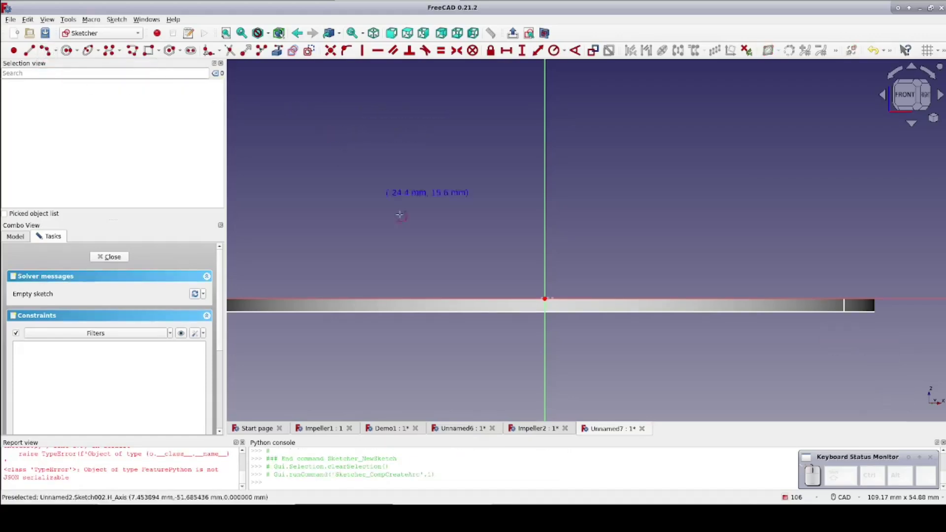
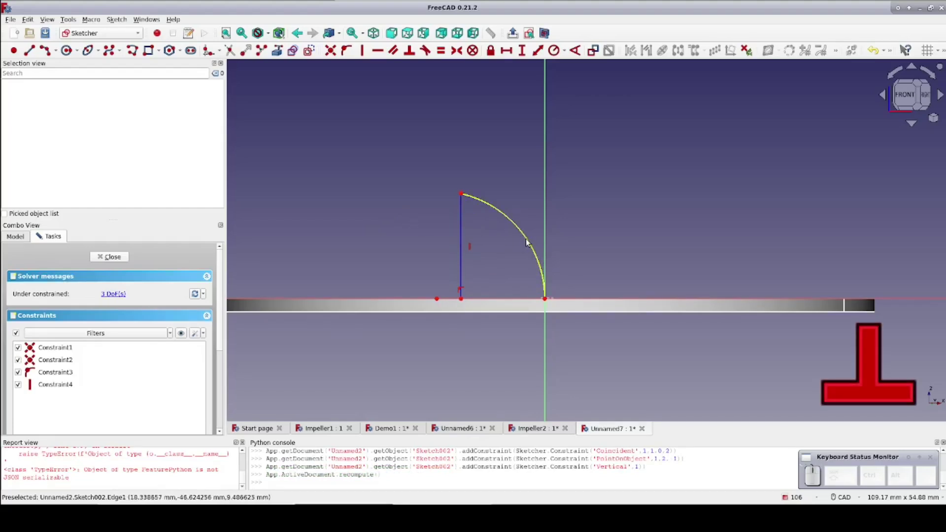
- Constrain the path arc perpendicular to the horizontal axis with a 30 mm height
{"action": "left_click", "coordinate": [531, 241]}
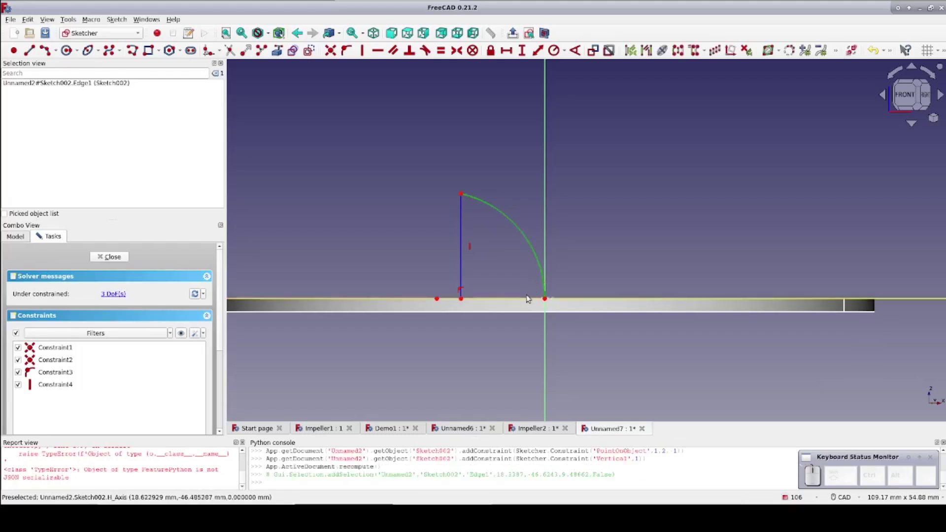
{"action": "left_click", "coordinate": [533, 299]}
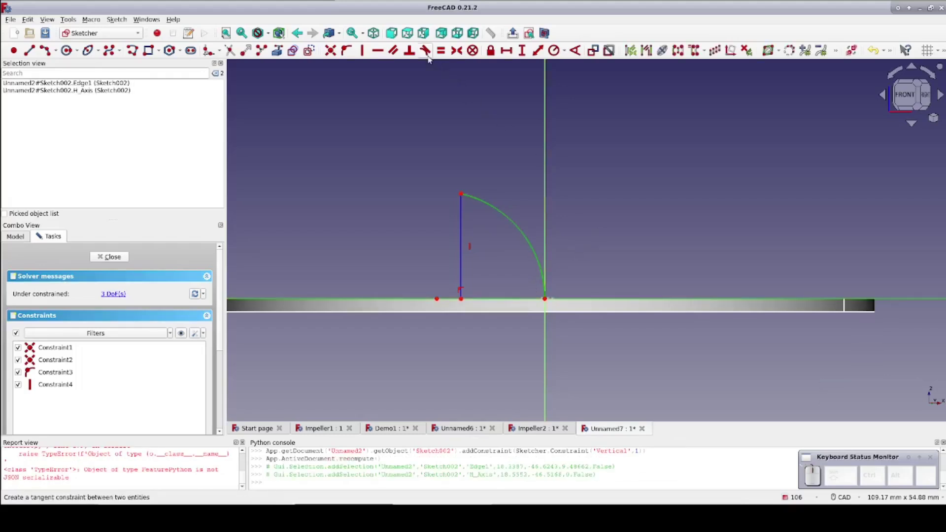
{"action": "left_click", "coordinate": [413, 51]}
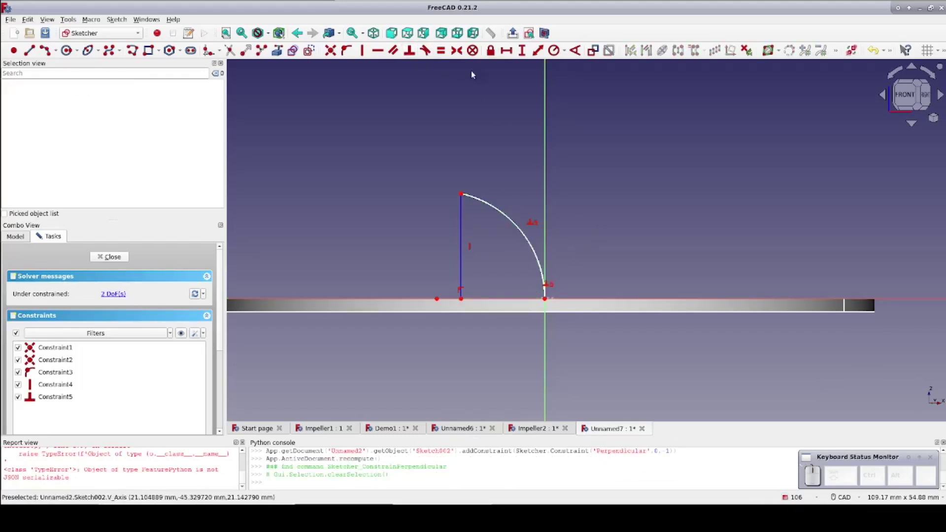
{"action": "left_click", "coordinate": [528, 48]}
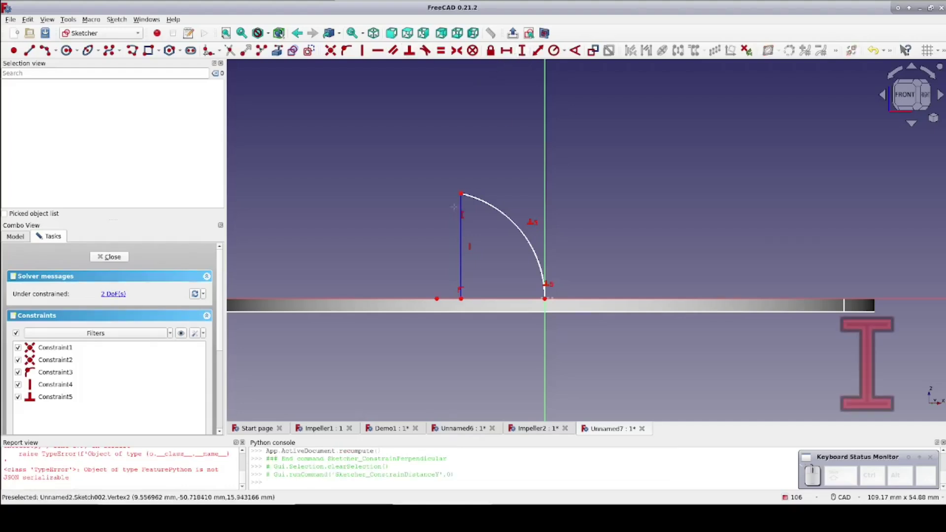
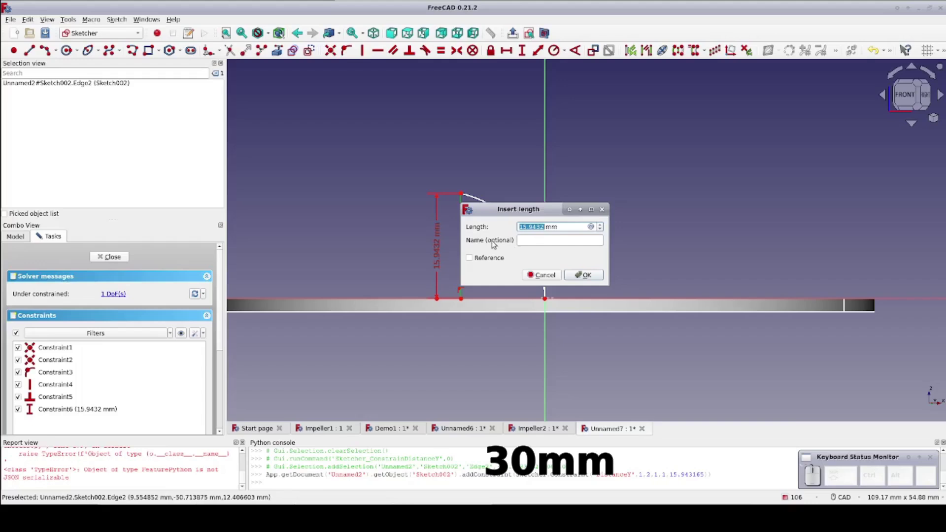
{"action": "key", "text": "3"}
{"action": "key", "text": "0"}
{"action": "key", "text": "Return"}
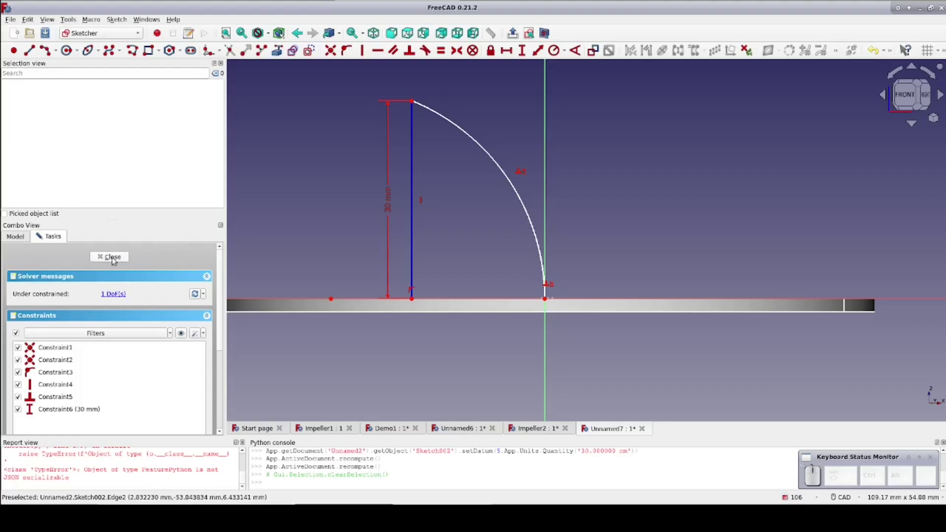
- Close the sweep-path sketch as Sketch002 and zoom out to the whole disc
{"action": "left_click", "coordinate": [116, 260]}
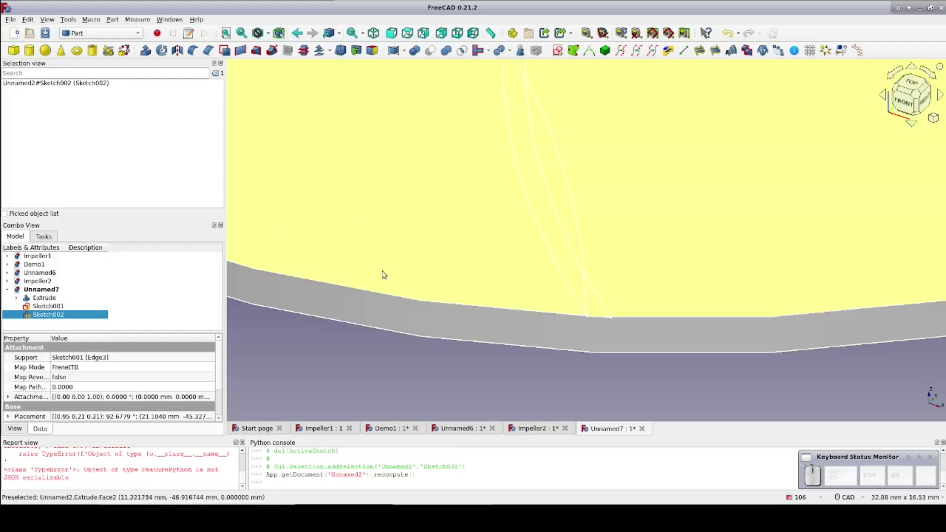
{"action": "scroll", "scroll_direction": "down", "scroll_amount": 3}
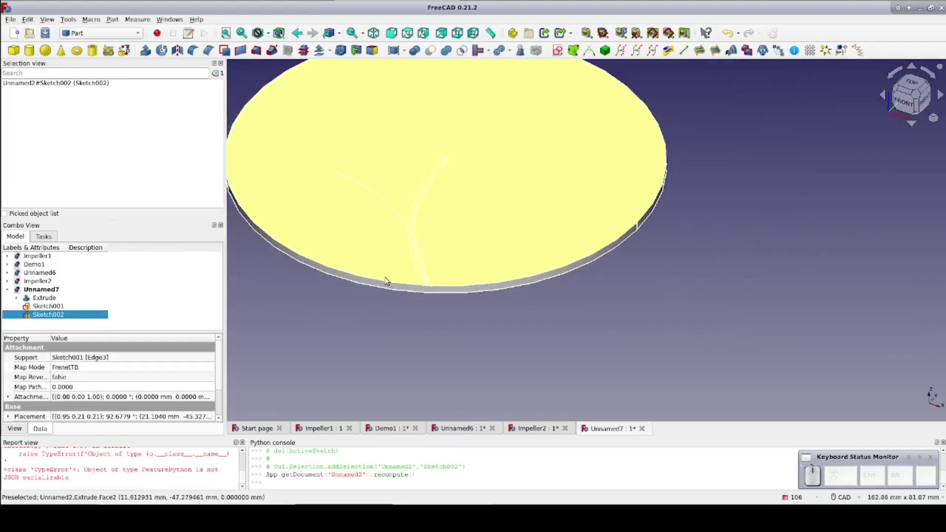
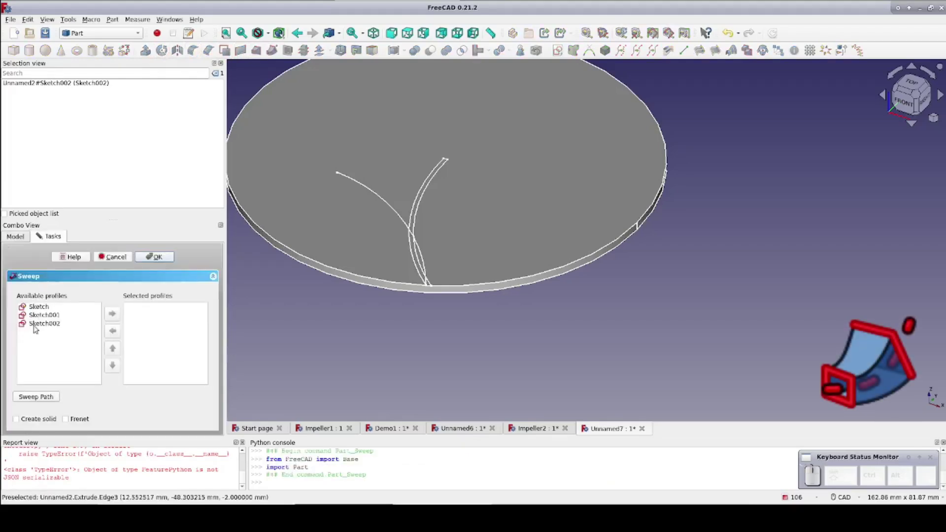
- Sweep Sketch001 along the Sketch002 arc as a solid blade and view it from the top
{"action": "left_click", "coordinate": [45, 317]}
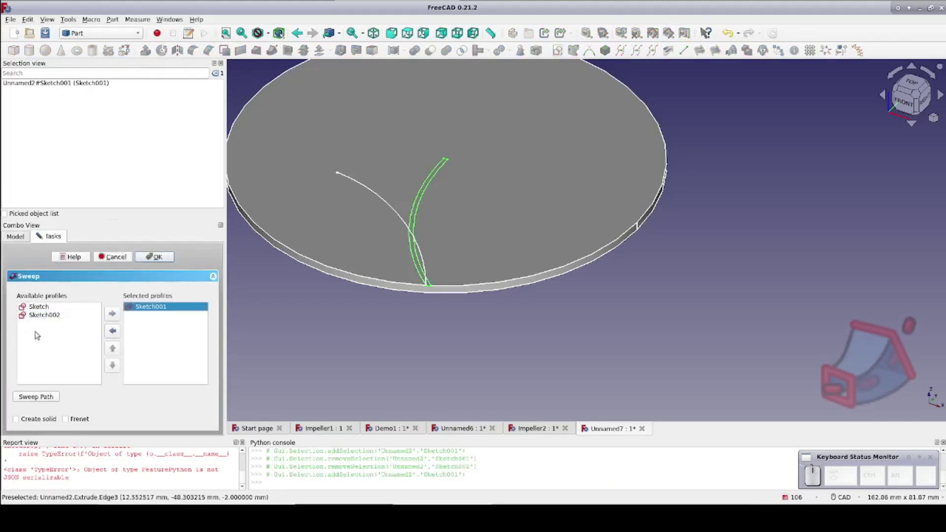
{"action": "left_click", "coordinate": [39, 397]}
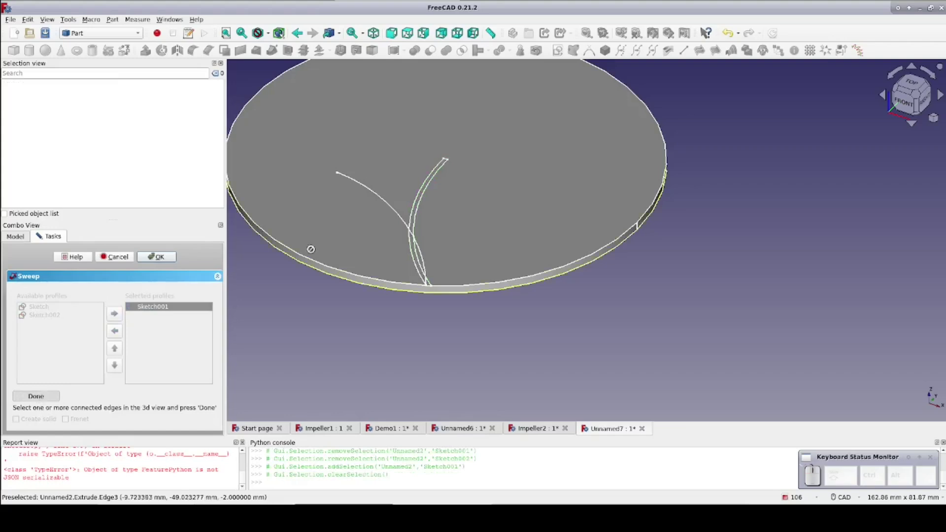
{"action": "left_click", "coordinate": [373, 192]}
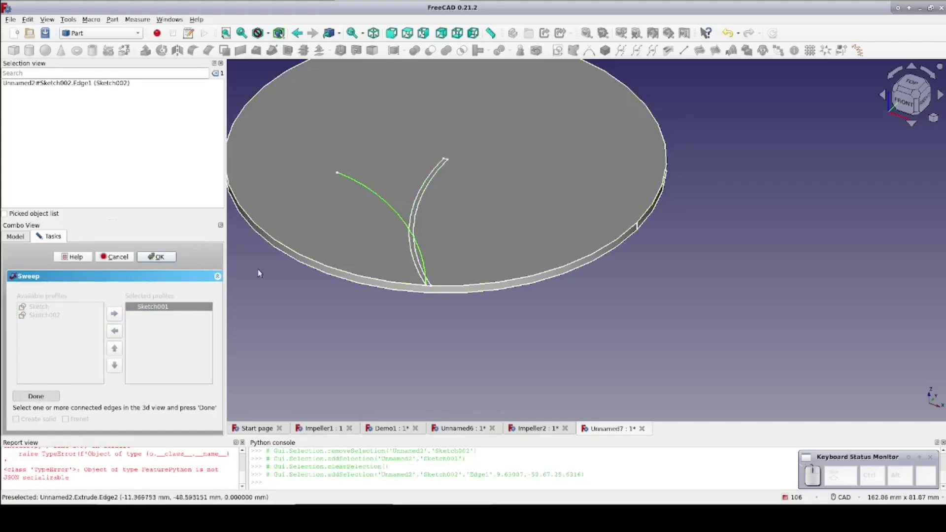
{"action": "left_click", "coordinate": [50, 398]}
{"action": "left_click", "coordinate": [26, 421]}
{"action": "left_click", "coordinate": [163, 260]}
{"action": "left_click_drag", "start_coordinate": [375, 339], "coordinate": [677, 353]}
{"action": "left_click", "coordinate": [913, 99]}
{"action": "middle_click", "coordinate": [821, 262]}
- Delete PolarArray001 and create a new Lattice2 polar array of placements at the disc centre
{"action": "scroll", "scroll_direction": "down", "scroll_amount": 3}
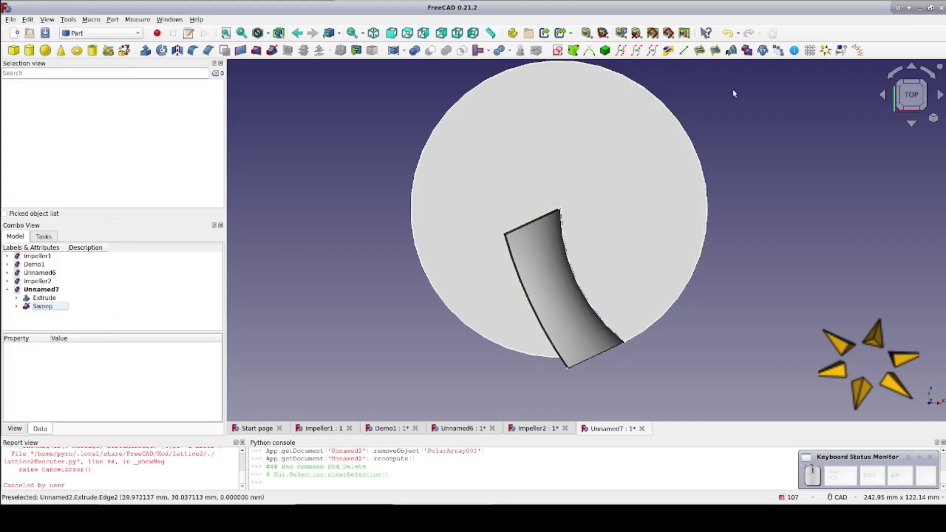
{"action": "left_click", "coordinate": [829, 52]}
{"action": "left_click", "coordinate": [57, 316]}
{"action": "scroll", "scroll_direction": "down", "scroll_amount": 3}
{"action": "left_click", "coordinate": [109, 392]}
{"action": "key", "text": "0"}
{"action": "left_click", "coordinate": [109, 411]}
- Set the array Count to 12, then select the Sweep together with the PolarArray
{"action": "scroll", "scroll_direction": "down", "scroll_amount": 3}
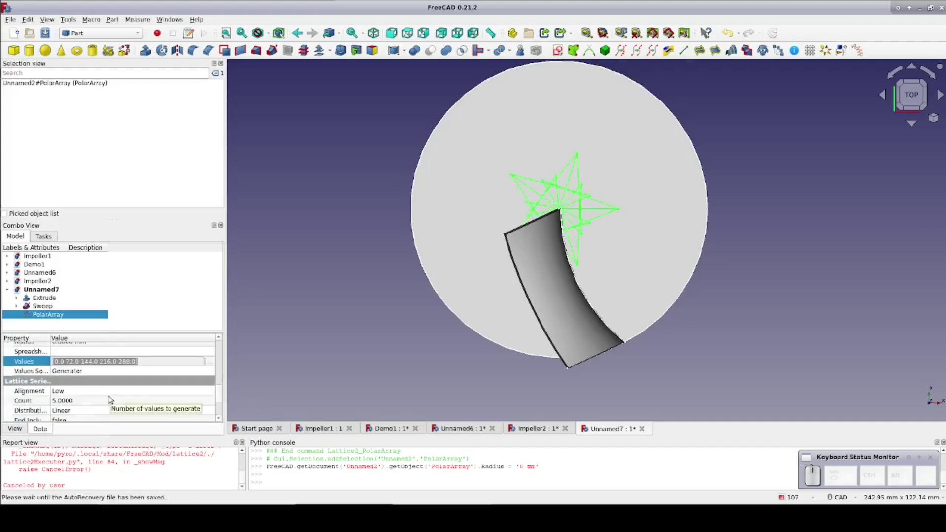
{"action": "left_click", "coordinate": [112, 399]}
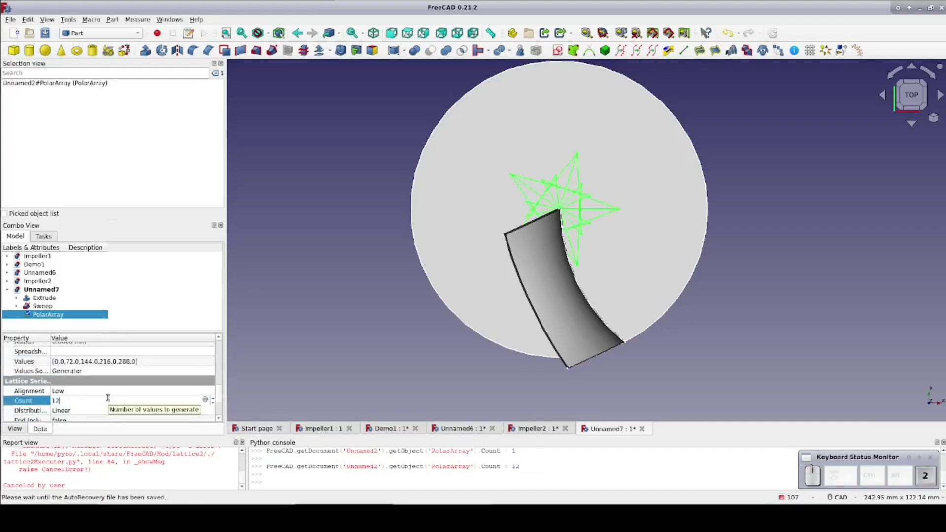
{"action": "left_click", "coordinate": [259, 348]}
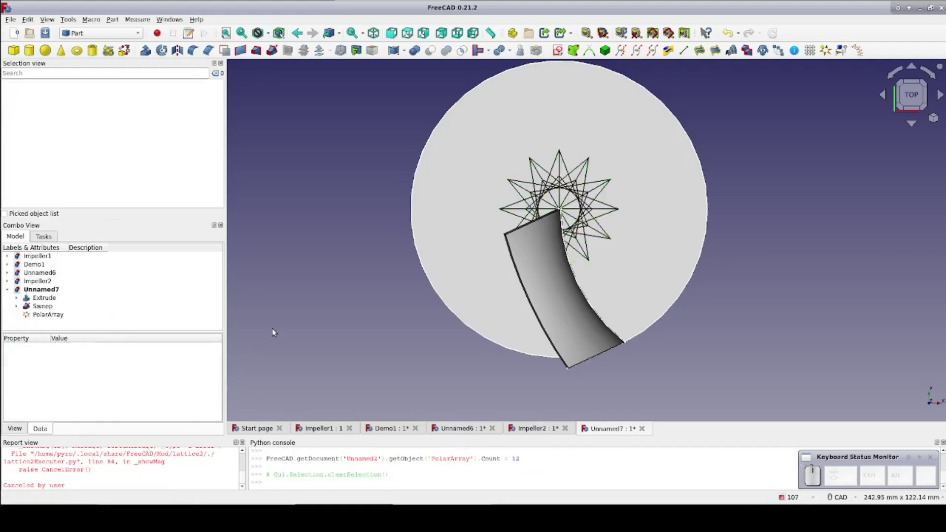
{"action": "left_click", "coordinate": [57, 307]}
{"action": "left_click", "coordinate": [57, 319]}
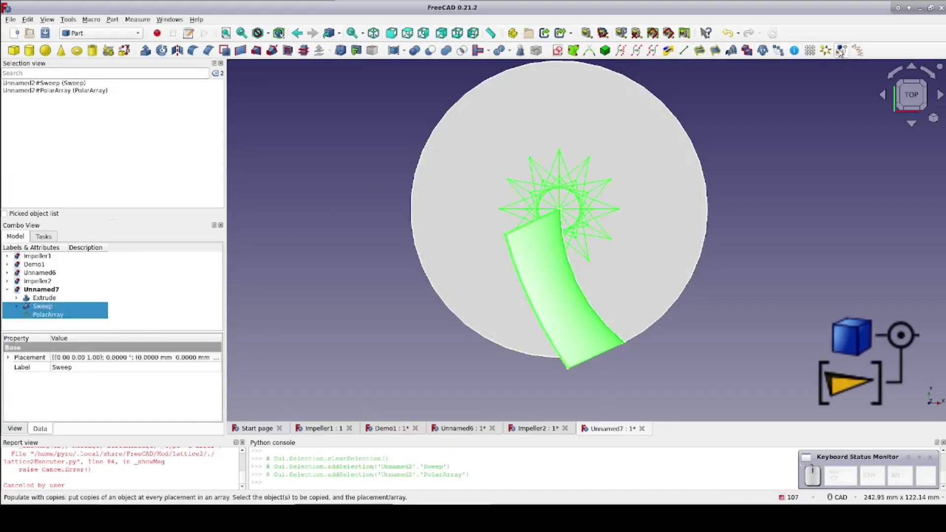
- Populate blade copies onto all 12 placements and hide the original Sweep
{"action": "left_click", "coordinate": [844, 51]}
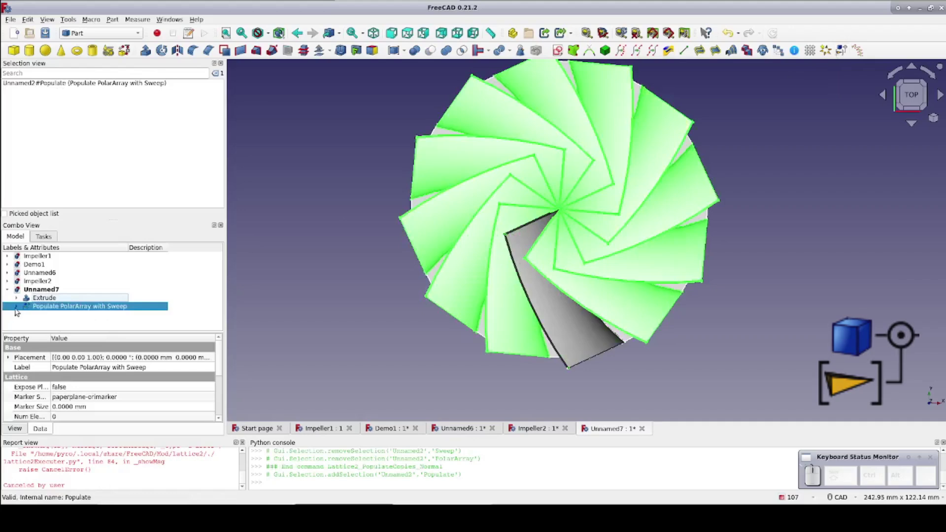
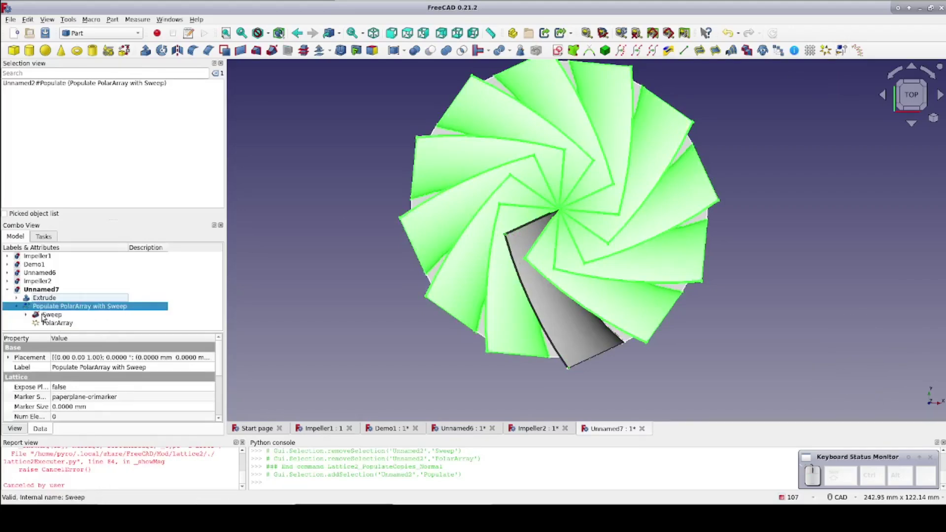
{"action": "left_click", "coordinate": [46, 316]}
{"action": "key", "text": "space"}
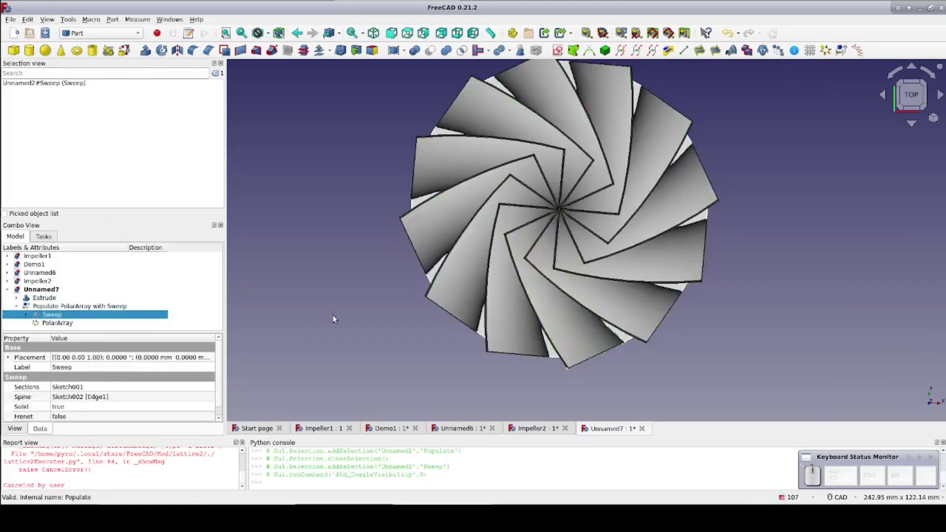
{"action": "left_click_drag", "start_coordinate": [338, 273], "coordinate": [352, 306]}
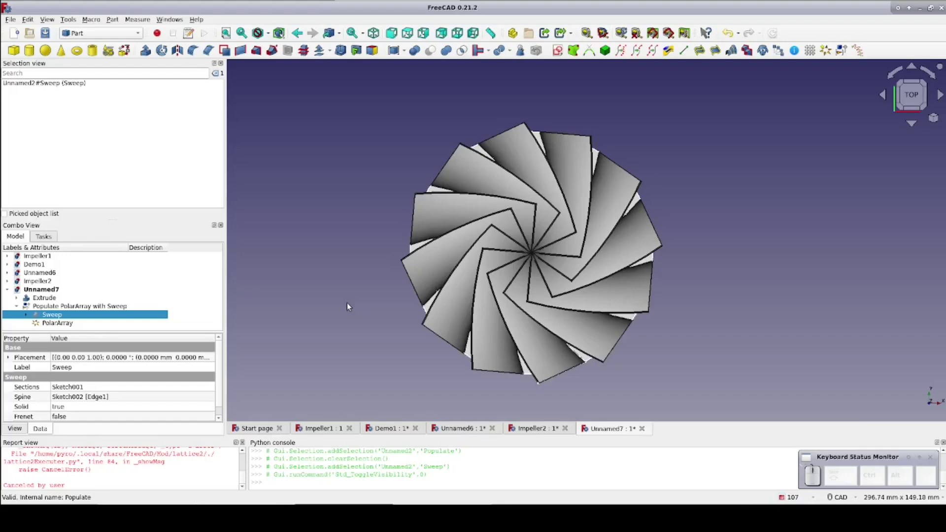
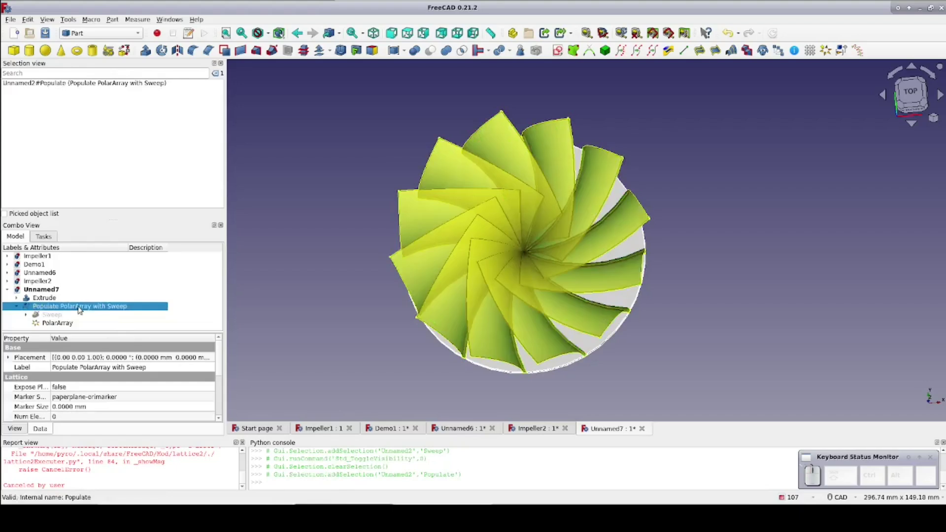
- Delete the Populate object and the original Sweep
{"action": "key", "text": "Delete"}
{"action": "left_click", "coordinate": [61, 309]}
{"action": "key", "text": "Delete"}
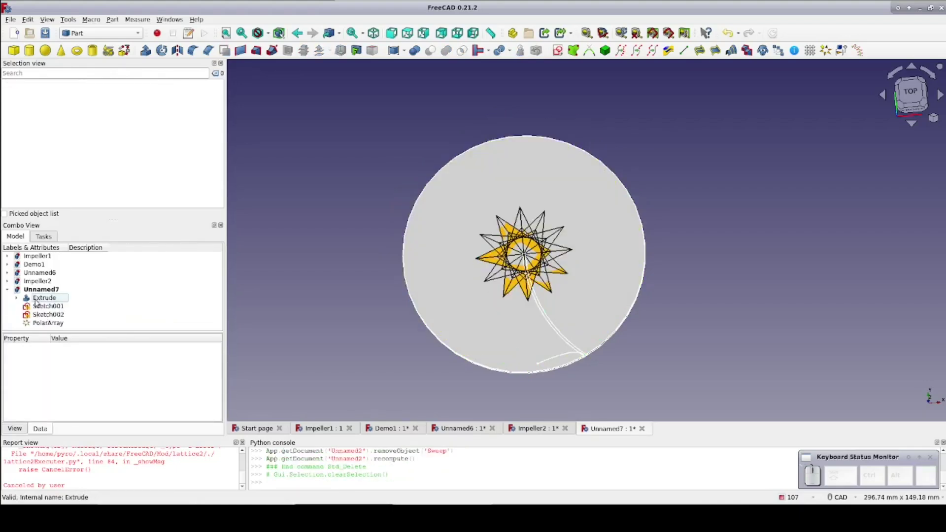
- Start a new sketch on the disc top face and draw a short curve near the rim
{"action": "left_click", "coordinate": [434, 275]}
{"action": "left_click", "coordinate": [560, 54]}
{"action": "left_click", "coordinate": [534, 208]}
{"action": "left_click_drag", "start_coordinate": [661, 364], "coordinate": [606, 283]}
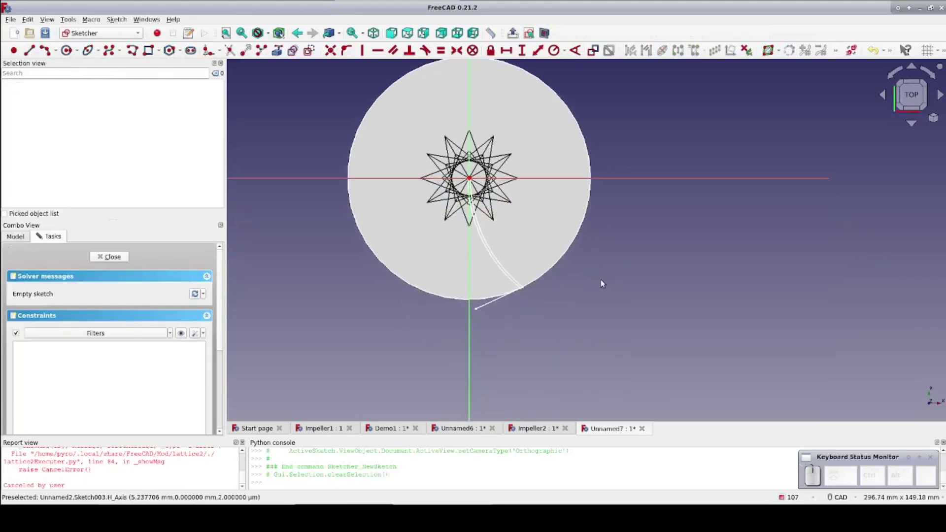
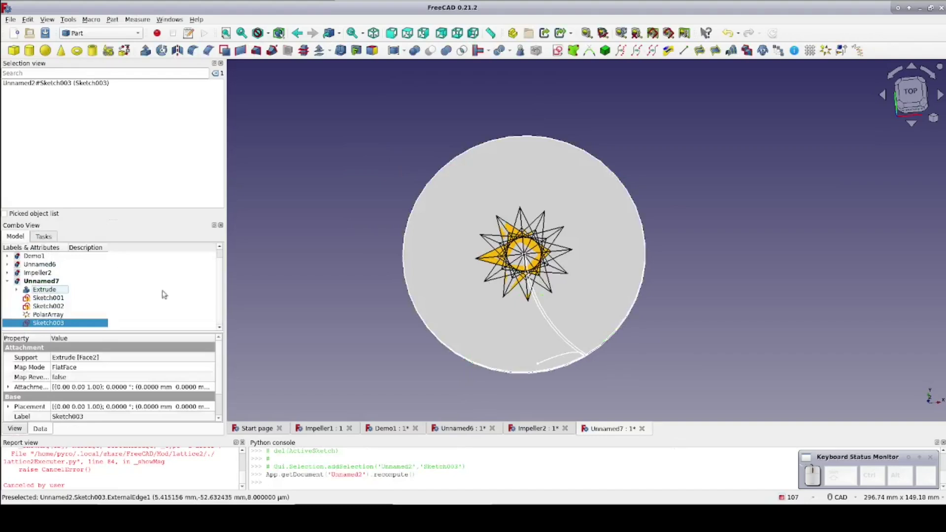
- Merge the Sketch003 rim curve and Sketch002 blade arc into one Curves Mixed curve
{"action": "left_click", "coordinate": [351, 355]}
{"action": "scroll", "scroll_direction": "up", "scroll_amount": 3}
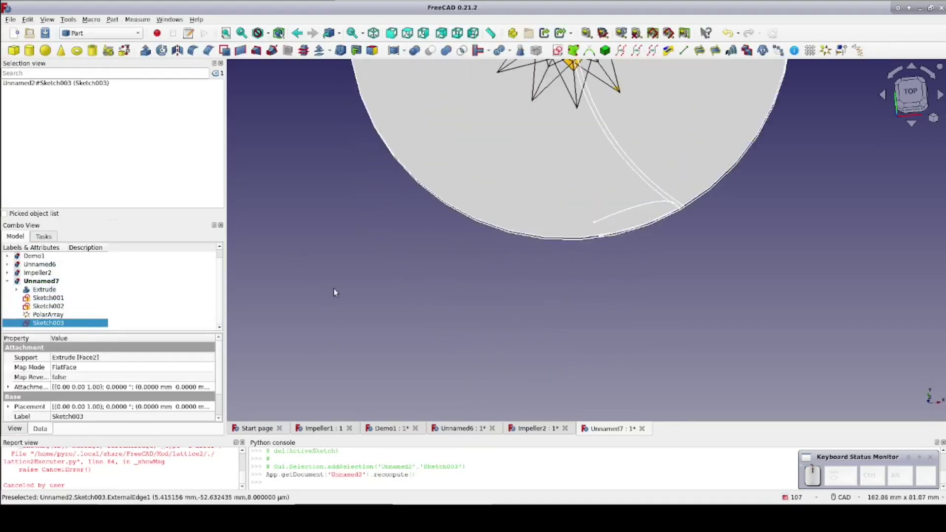
{"action": "left_click", "coordinate": [629, 231]}
{"action": "left_click", "coordinate": [623, 216]}
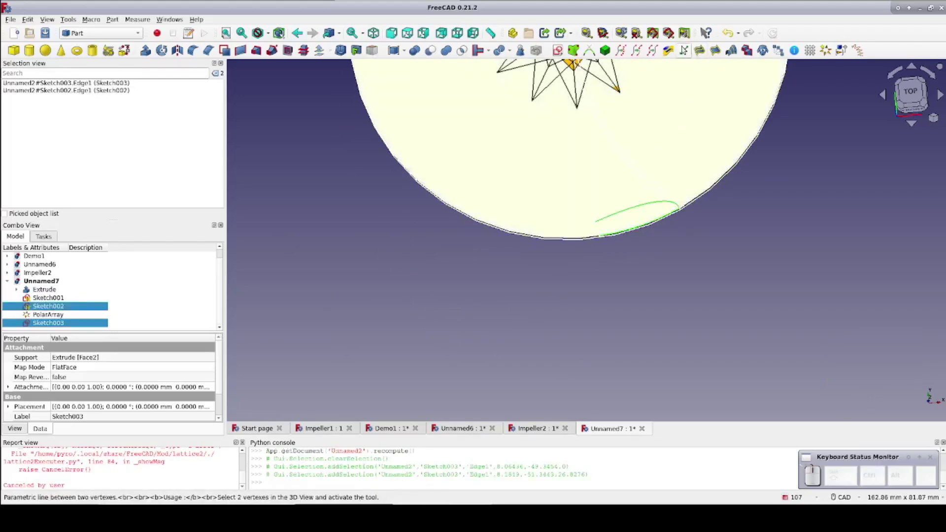
{"action": "left_click", "coordinate": [674, 50]}
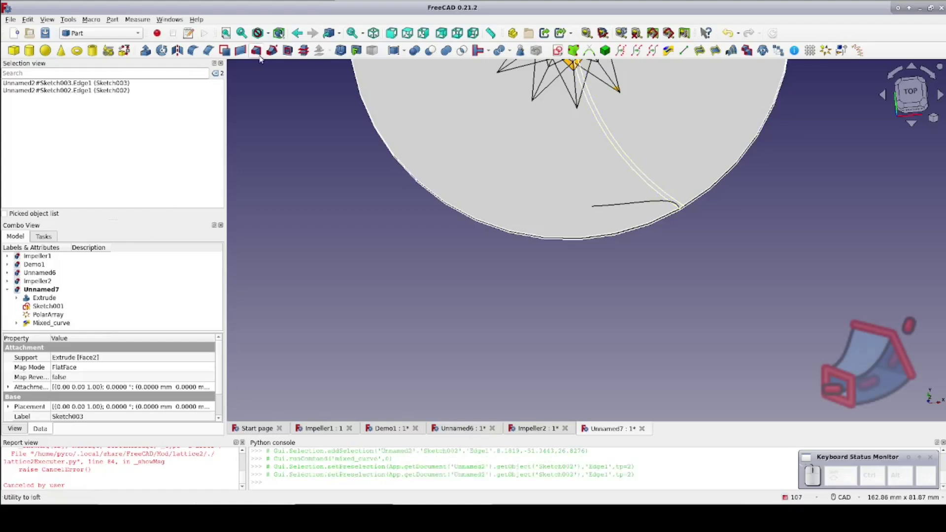
- Sweep the Sketch001 blade profile along the Mixed_curve edge as a solid
{"action": "left_click", "coordinate": [273, 54]}
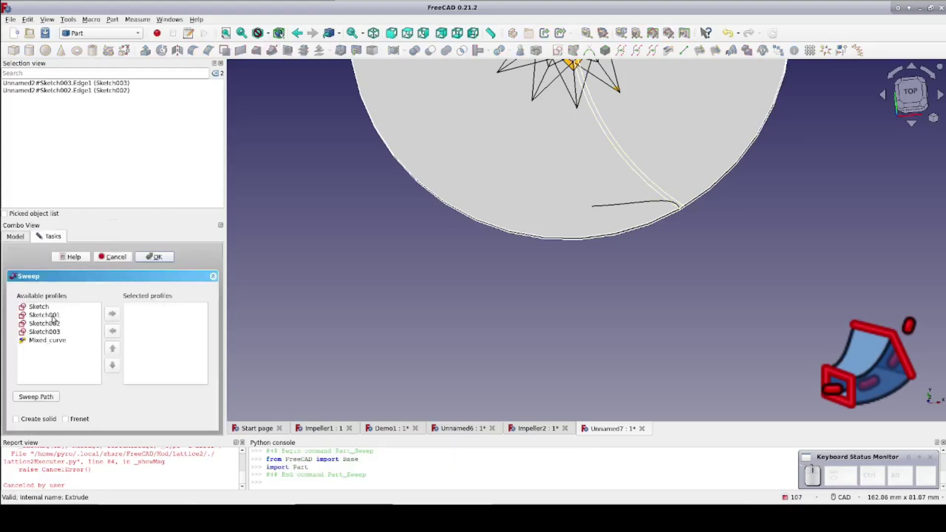
{"action": "left_click", "coordinate": [21, 275]}
{"action": "left_click", "coordinate": [22, 275]}
{"action": "left_click", "coordinate": [22, 275]}
{"action": "left_click", "coordinate": [40, 397]}
{"action": "left_click", "coordinate": [21, 275]}
{"action": "left_click", "coordinate": [170, 258]}
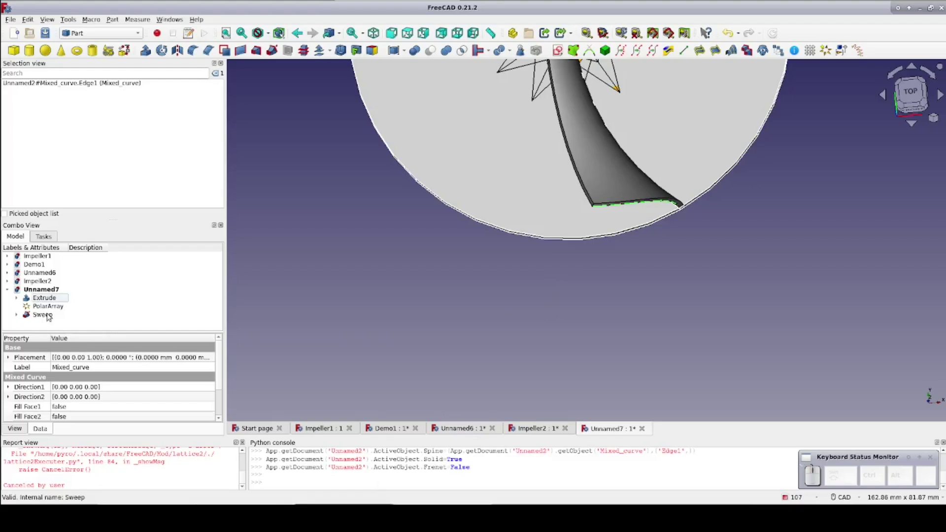
- Populate the new swept blade onto the 12-point polar array and hide the original Sweep
{"action": "left_click", "coordinate": [51, 316]}
{"action": "left_click", "coordinate": [56, 309]}
{"action": "left_click", "coordinate": [847, 55]}
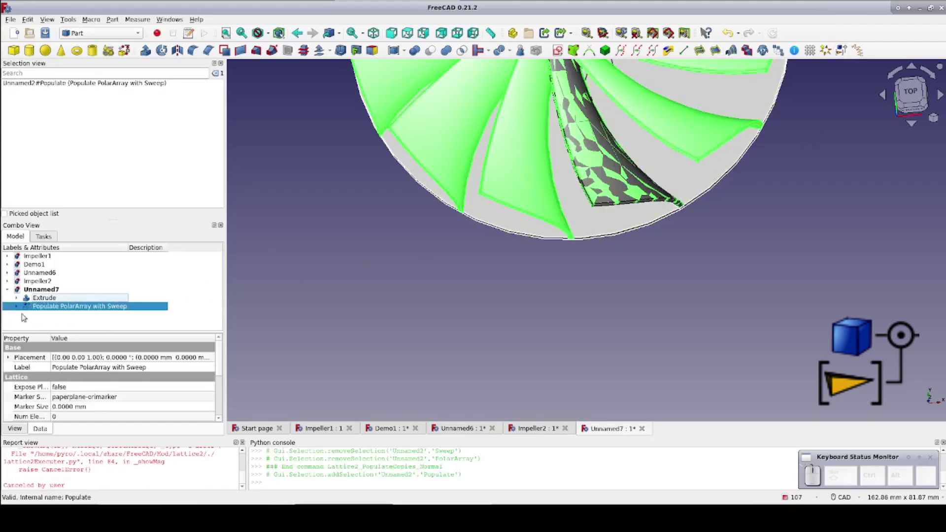
{"action": "left_click", "coordinate": [21, 306]}
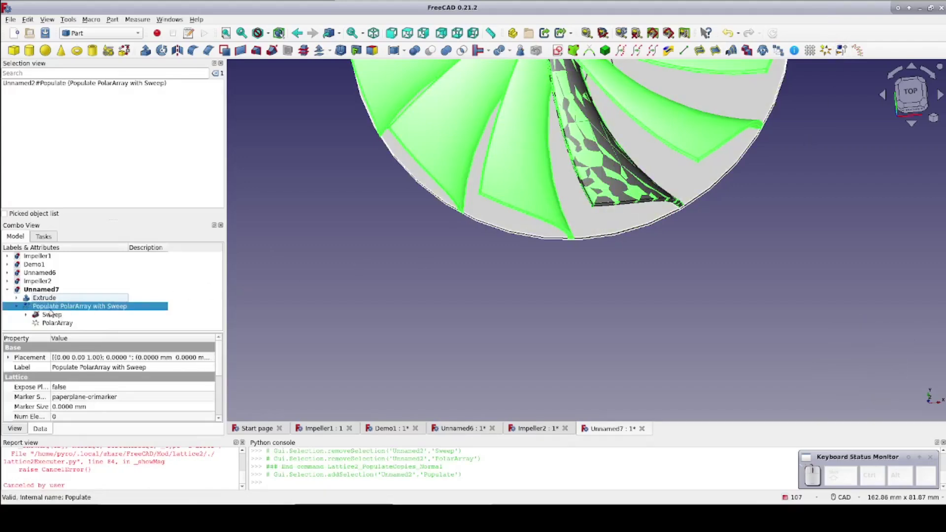
{"action": "left_click", "coordinate": [55, 313]}
{"action": "key", "text": "space"}
- Orbit the impeller to inspect the twisted blade ring from several angles
{"action": "scroll", "scroll_direction": "down", "scroll_amount": 3}
{"action": "left_click_drag", "start_coordinate": [343, 222], "coordinate": [451, 327]}
{"action": "scroll", "scroll_direction": "up", "scroll_amount": 3}
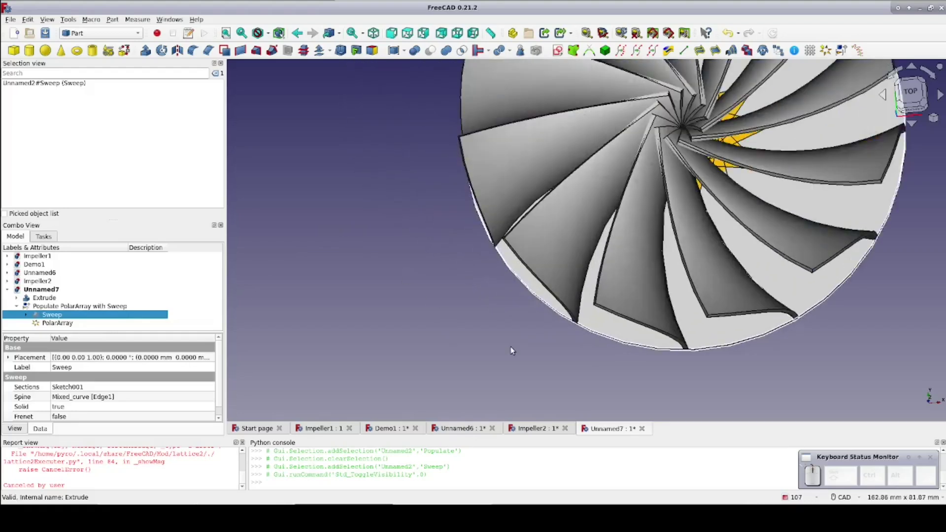
{"action": "left_click", "coordinate": [515, 350]}
{"action": "left_click", "coordinate": [916, 92]}
{"action": "scroll", "scroll_direction": "up", "scroll_amount": 3}
{"action": "left_click_drag", "start_coordinate": [883, 190], "coordinate": [704, 232]}
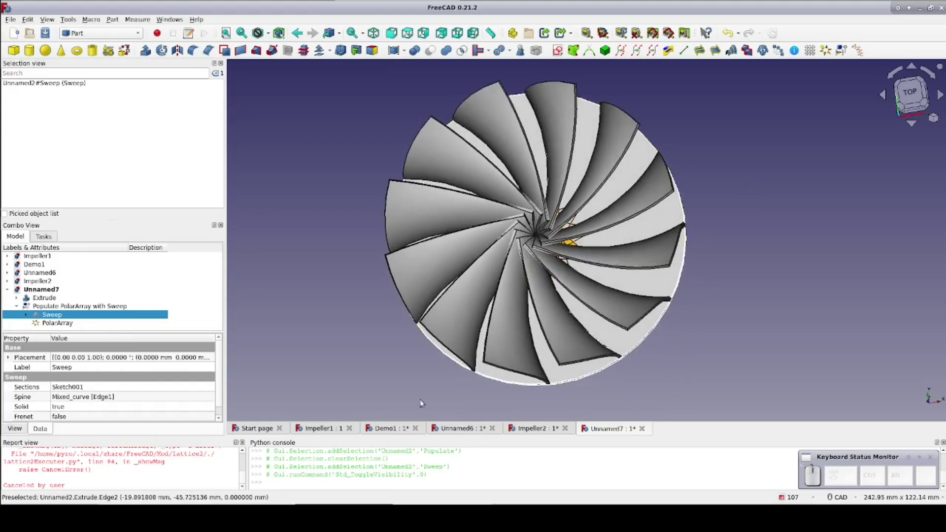